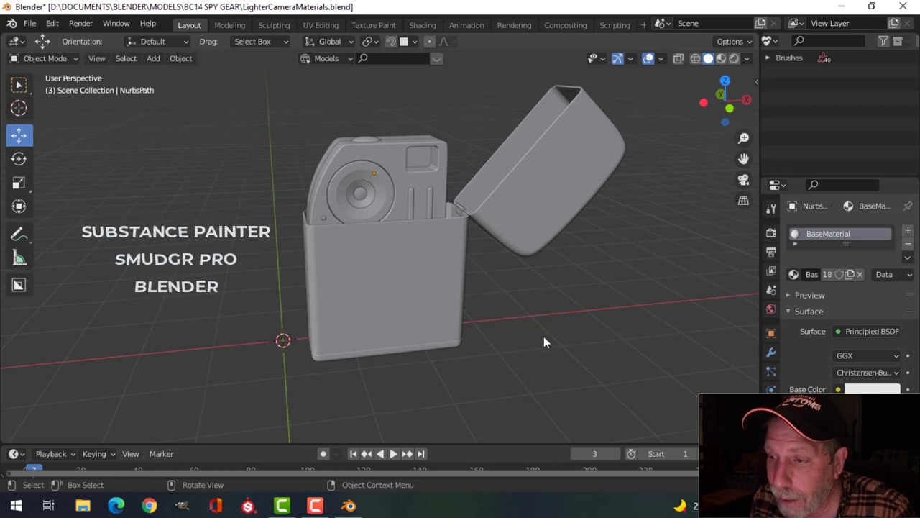
Save the lighter-camera file and orbit around the model to inspect it
{"action": "key", "text": "ctrl+s"}
{"action": "middle_click", "coordinate": [542, 329]}
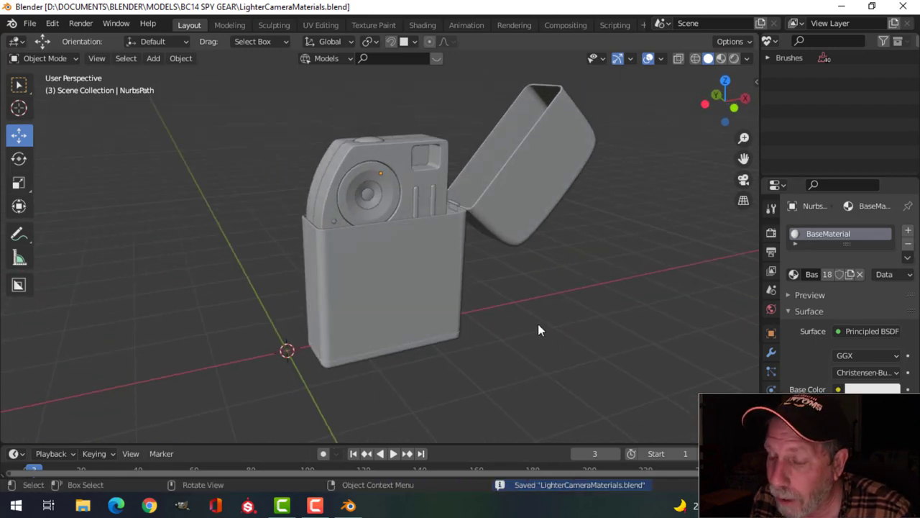
{"action": "scroll", "scroll_direction": "up", "scroll_amount": 3}
{"action": "middle_click", "coordinate": [554, 325]}
{"action": "scroll", "scroll_direction": "down", "scroll_amount": 3}
{"action": "middle_click", "coordinate": [560, 310]}
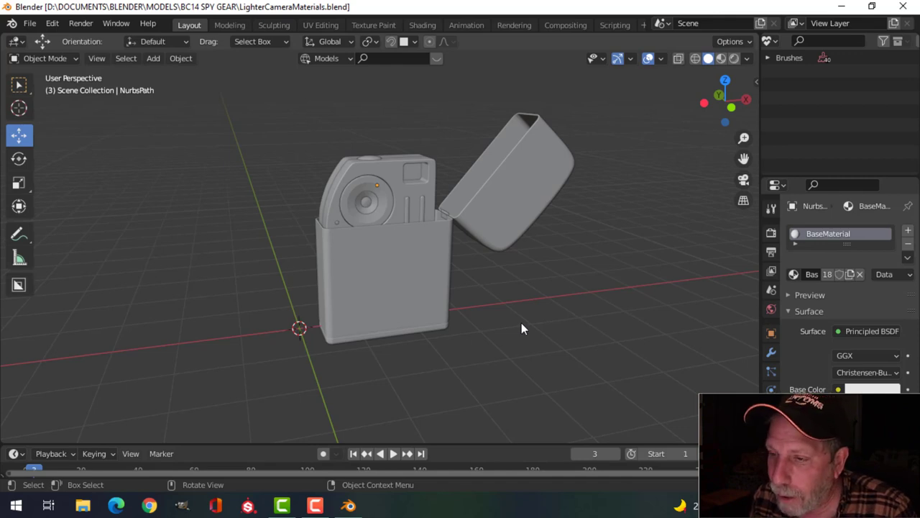
{"action": "scroll", "scroll_direction": "up", "scroll_amount": 3}
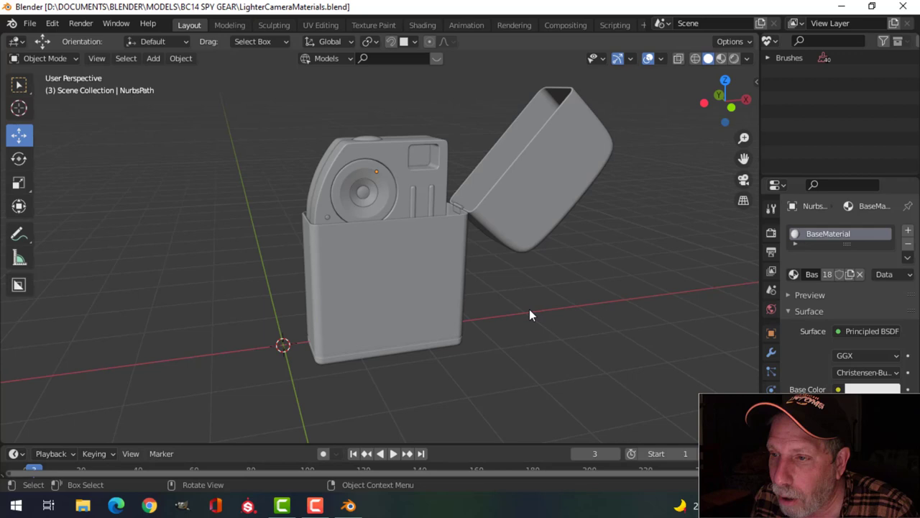
{"action": "middle_click", "coordinate": [548, 302]}
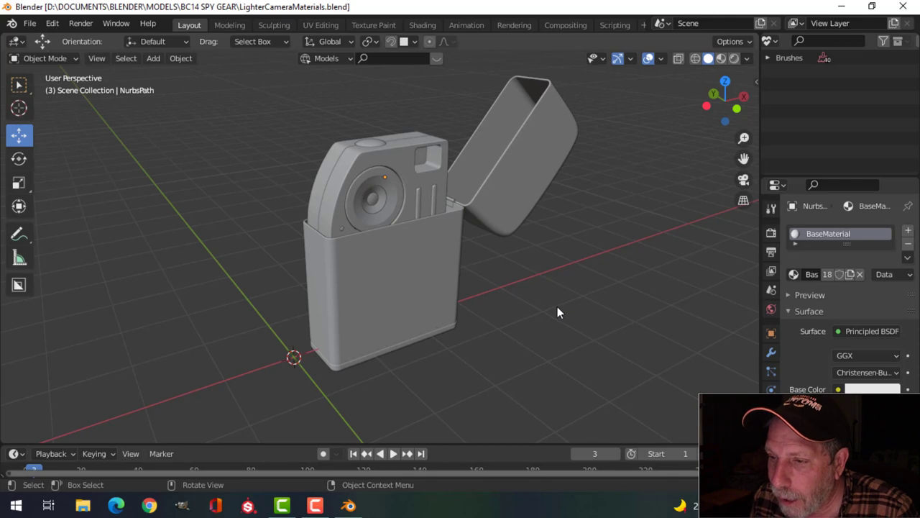
{"action": "scroll", "scroll_direction": "down", "scroll_amount": 3}
{"action": "middle_click", "coordinate": [558, 310]}
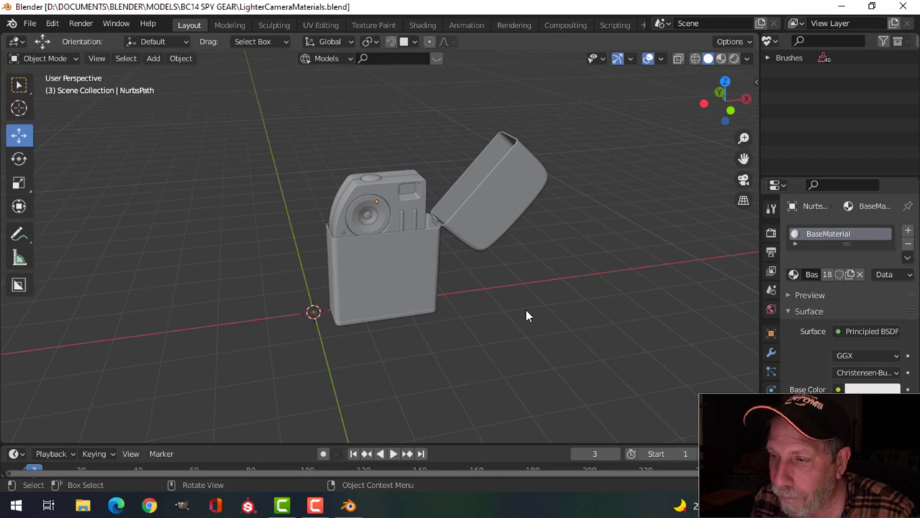
Check the model from the front orthographic view, then return to a perspective view
{"action": "key", "text": "KP_1"}
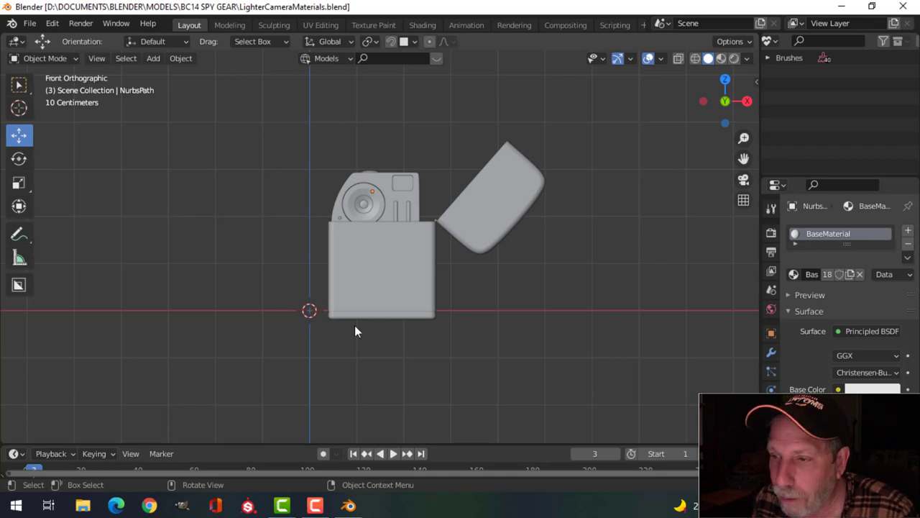
{"action": "scroll", "scroll_direction": "up", "scroll_amount": 3}
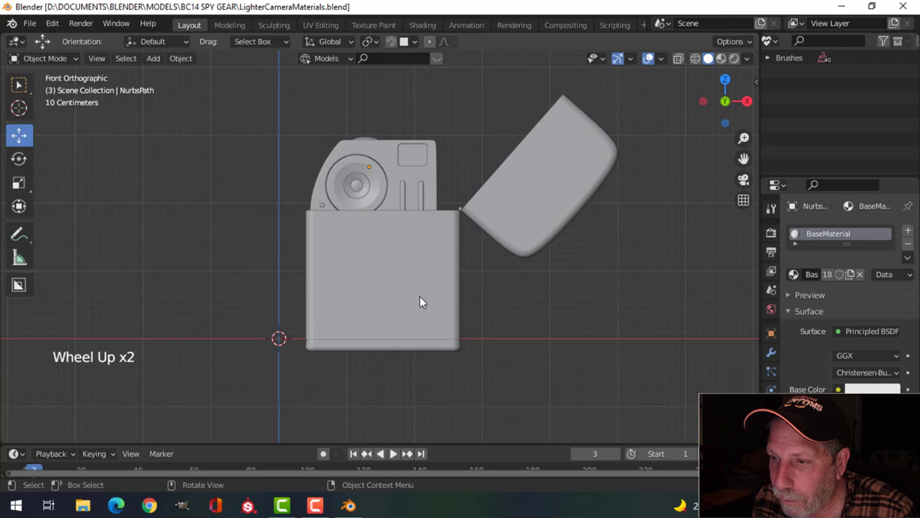
{"action": "middle_click", "coordinate": [429, 304]}
{"action": "key", "text": "alt+a"}
{"action": "scroll", "scroll_direction": "up", "scroll_amount": 3}
{"action": "middle_click", "coordinate": [515, 298]}
{"action": "middle_click", "coordinate": [508, 297]}
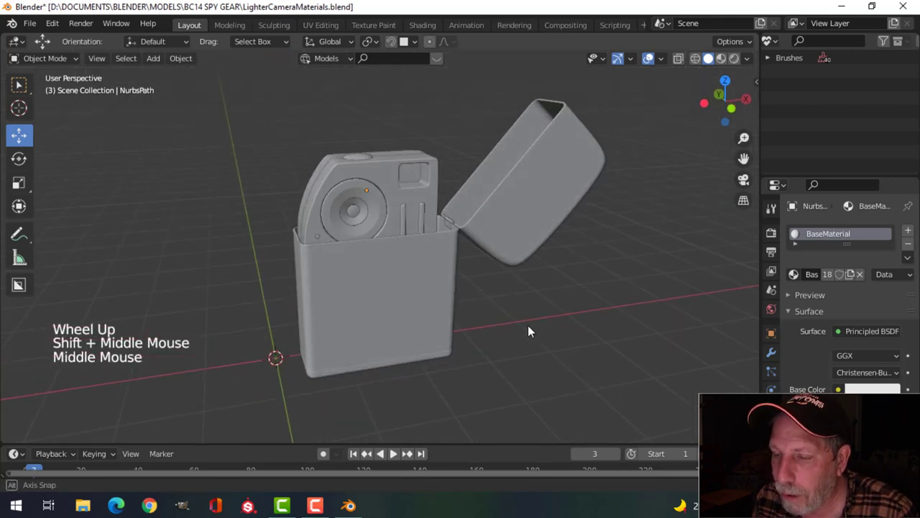
Add a second material slot on the bottom case holding a new material named MainBody
{"action": "left_click", "coordinate": [385, 305]}
{"action": "middle_click", "coordinate": [571, 338]}
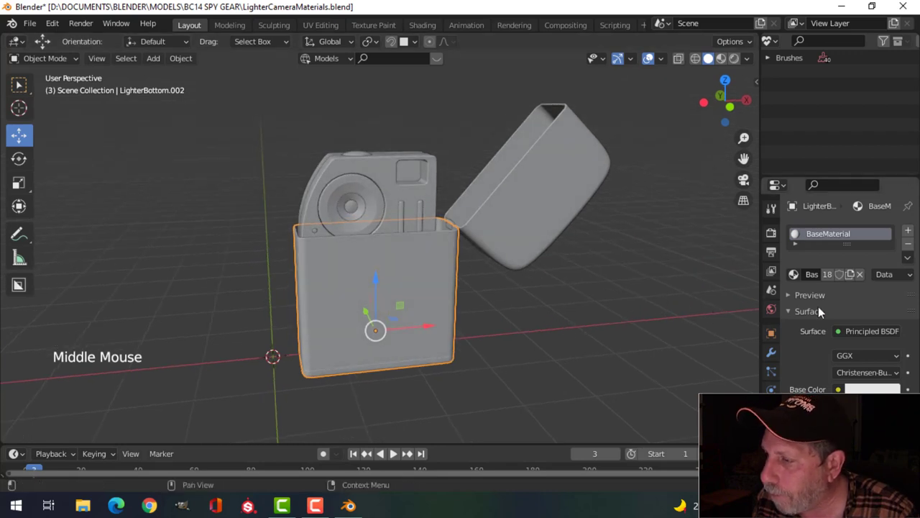
{"action": "left_click", "coordinate": [913, 230]}
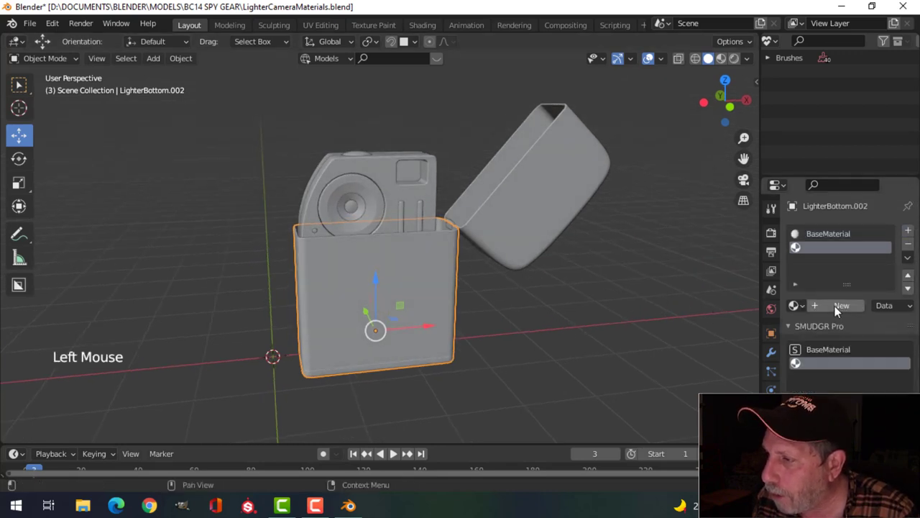
{"action": "left_click", "coordinate": [840, 310]}
{"action": "double_click", "coordinate": [833, 251]}
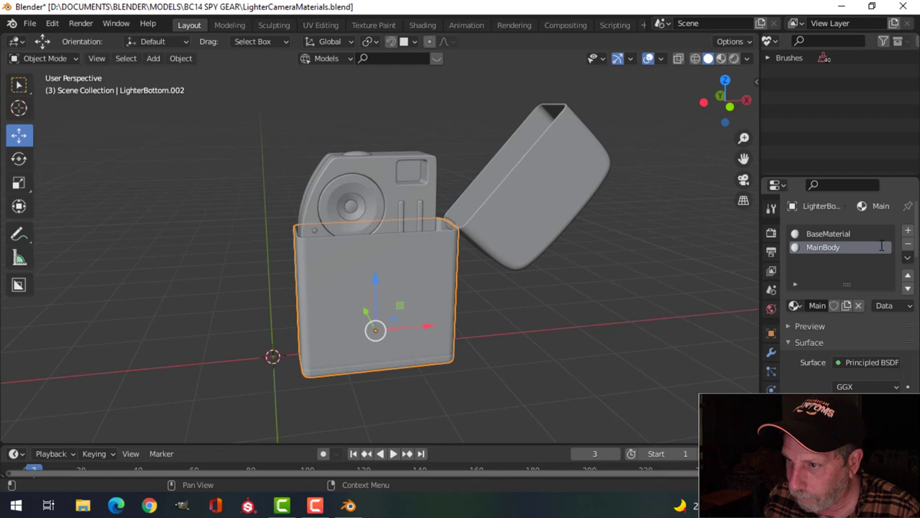
{"action": "scroll", "scroll_direction": "up", "scroll_amount": 3}
{"action": "middle_click", "coordinate": [586, 309]}
{"action": "middle_click", "coordinate": [571, 318]}
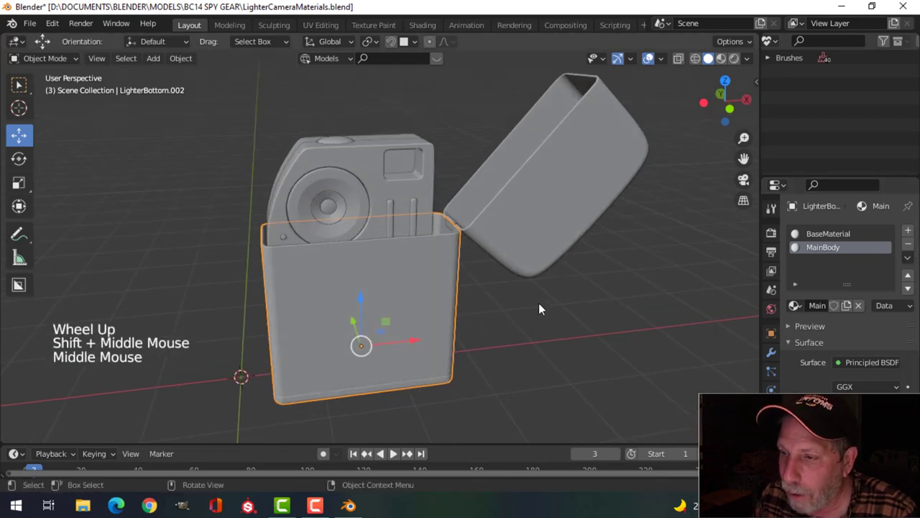
Assign the existing MainBody material to the lighter's lid
{"action": "left_click", "coordinate": [525, 225]}
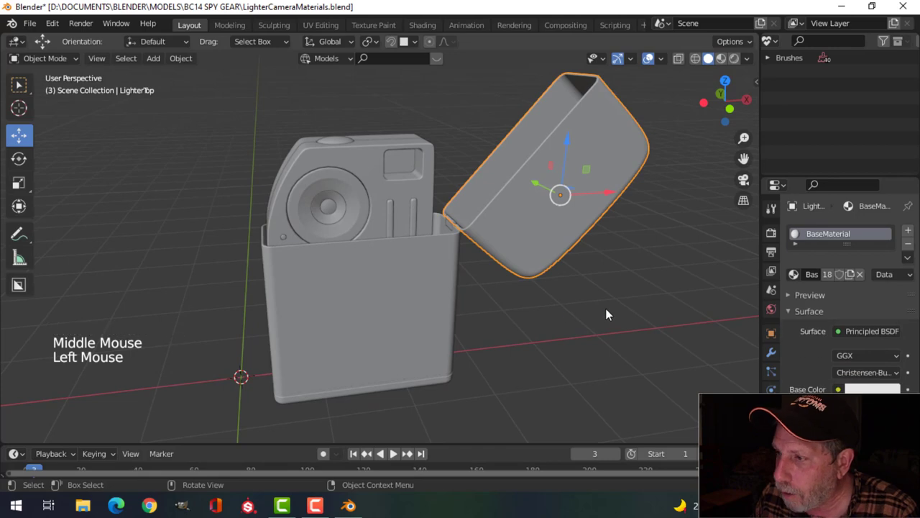
{"action": "left_click", "coordinate": [795, 280]}
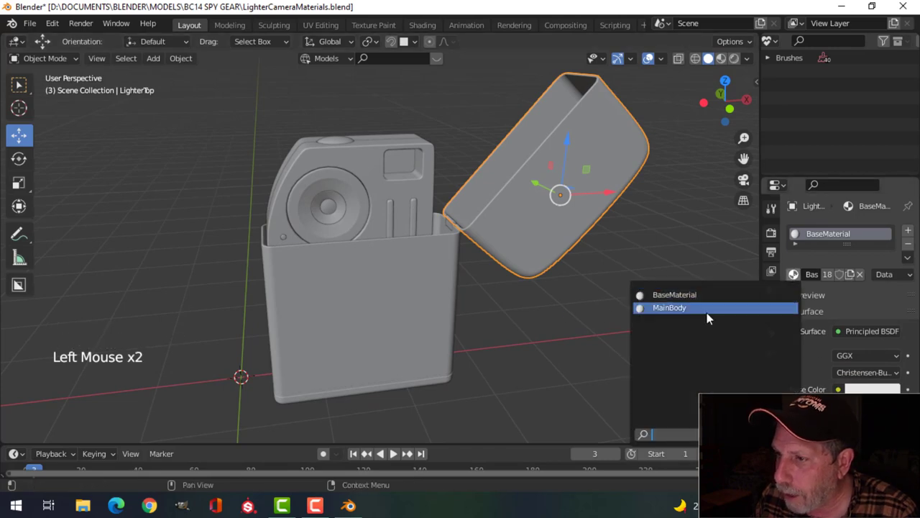
{"action": "middle_click", "coordinate": [507, 251]}
{"action": "scroll", "scroll_direction": "up", "scroll_amount": 3}
{"action": "middle_click", "coordinate": [517, 247]}
{"action": "middle_click", "coordinate": [484, 264]}
Select the hinge and detail parts with the bottom case active and link its materials to them (Ctrl+L)
{"action": "left_click", "coordinate": [500, 241]}
{"action": "scroll", "scroll_direction": "up", "scroll_amount": 3}
{"action": "scroll", "scroll_direction": "up", "scroll_amount": 3}
{"action": "left_click", "coordinate": [535, 222]}
{"action": "double_click", "coordinate": [529, 234]}
{"action": "left_click", "coordinate": [395, 204]}
{"action": "left_click", "coordinate": [377, 217]}
{"action": "left_click", "coordinate": [287, 216]}
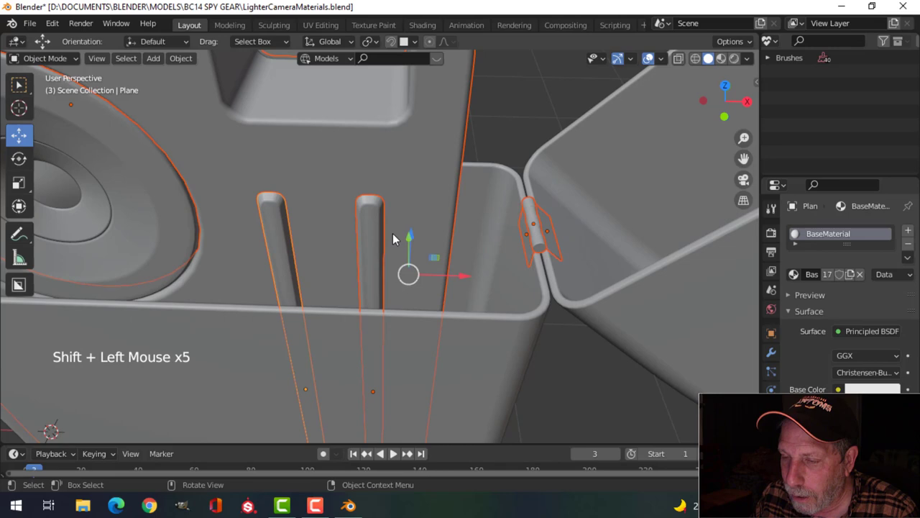
{"action": "scroll", "scroll_direction": "down", "scroll_amount": 3}
{"action": "middle_click", "coordinate": [414, 277]}
{"action": "left_click", "coordinate": [277, 320]}
{"action": "key", "text": "ctrl+l"}
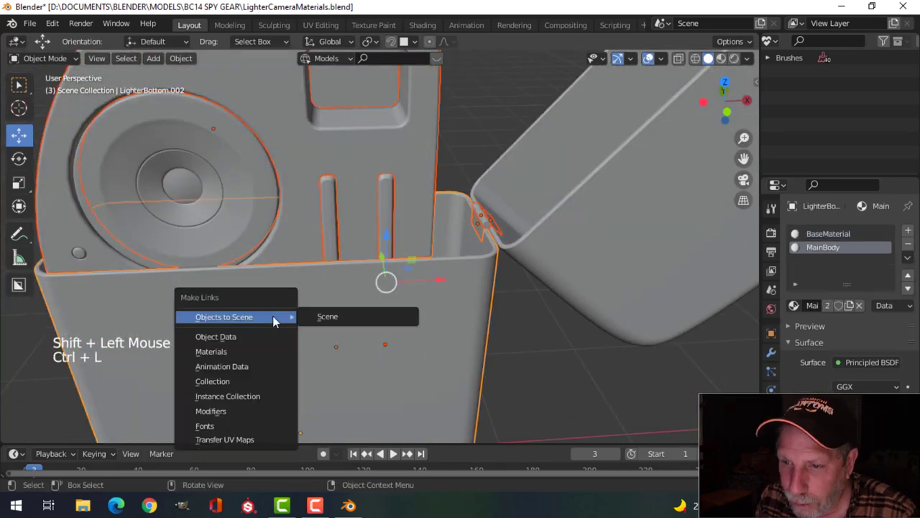
{"action": "key", "text": "alt+a"}
Remove the old BaseMaterial slot from three slot detail parts and two hinge parts
{"action": "left_click", "coordinate": [336, 210]}
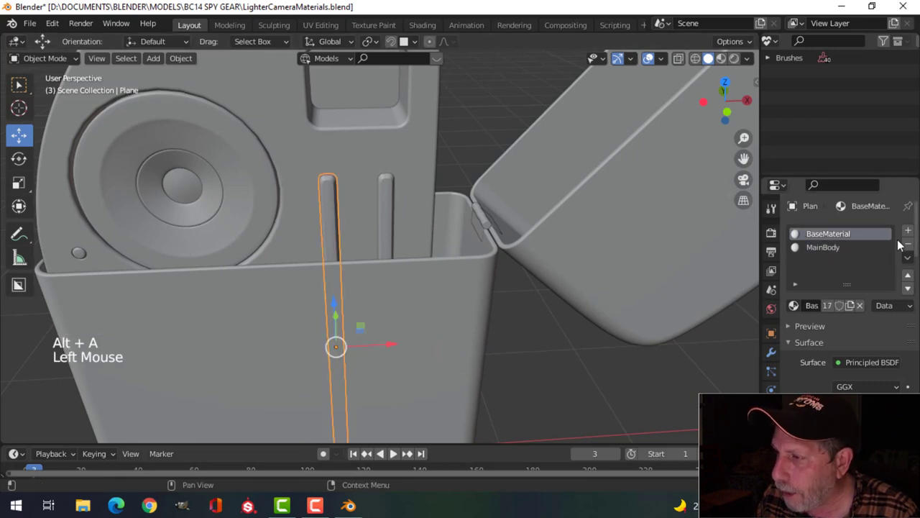
{"action": "left_click", "coordinate": [915, 248]}
{"action": "left_click", "coordinate": [395, 199]}
{"action": "left_click", "coordinate": [916, 248]}
{"action": "left_click", "coordinate": [438, 163]}
{"action": "left_click", "coordinate": [912, 245]}
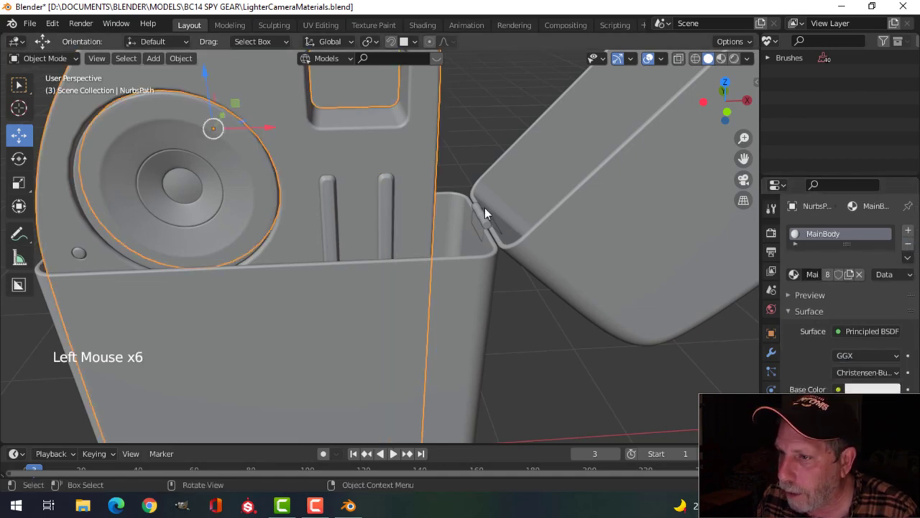
{"action": "left_click", "coordinate": [489, 217]}
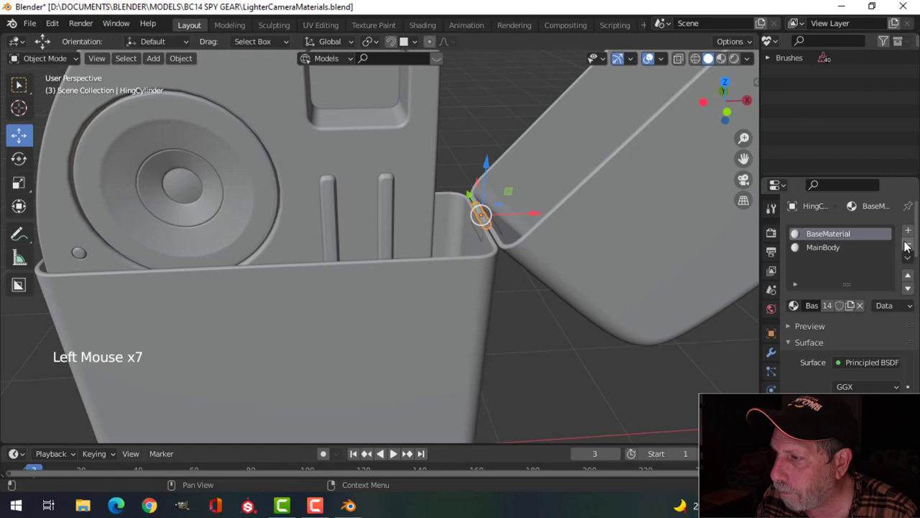
{"action": "left_click", "coordinate": [914, 247]}
{"action": "left_click", "coordinate": [481, 234]}
{"action": "left_click", "coordinate": [915, 246]}
{"action": "key", "text": "alt+a"}
{"action": "middle_click", "coordinate": [533, 254]}
Remove the BaseMaterial slot from the second hinge plate and the bottom case, leaving only MainBody
{"action": "left_click", "coordinate": [499, 234]}
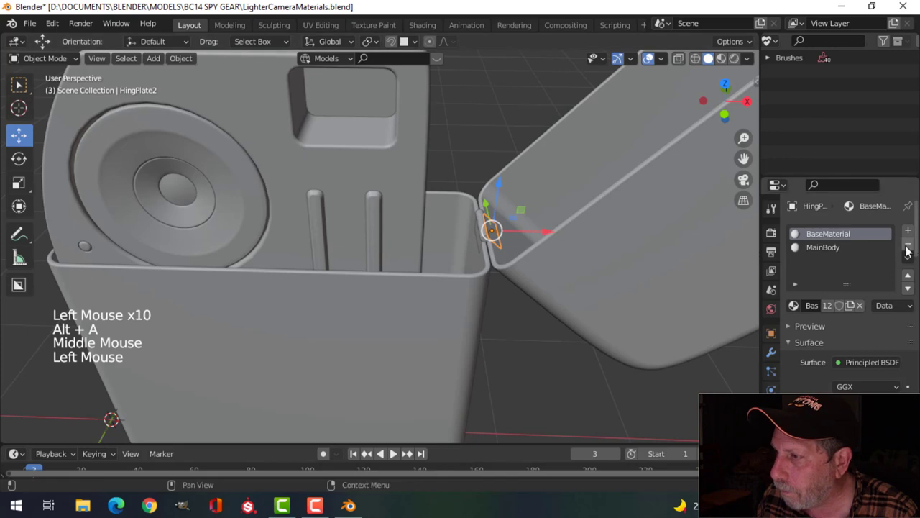
{"action": "left_click", "coordinate": [909, 250]}
{"action": "left_click", "coordinate": [602, 251]}
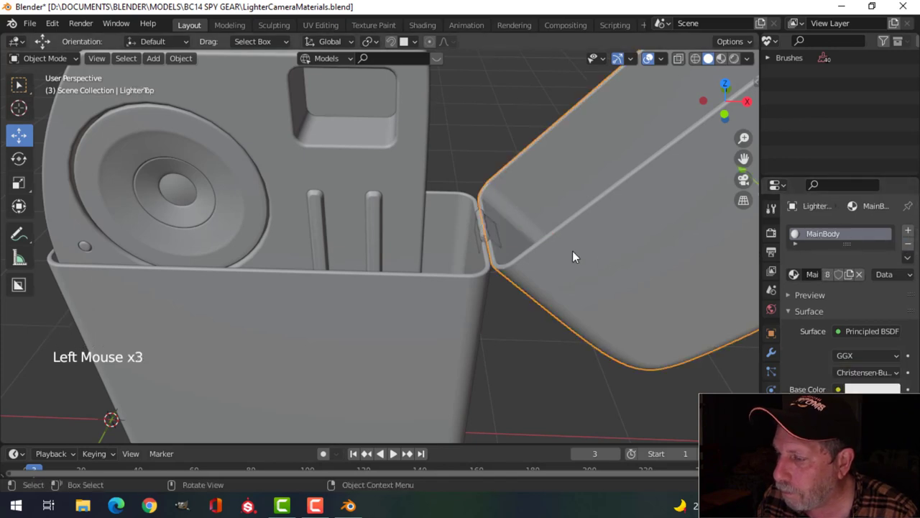
{"action": "scroll", "scroll_direction": "down", "scroll_amount": 3}
{"action": "key", "text": "alt+a"}
{"action": "left_click", "coordinate": [418, 301]}
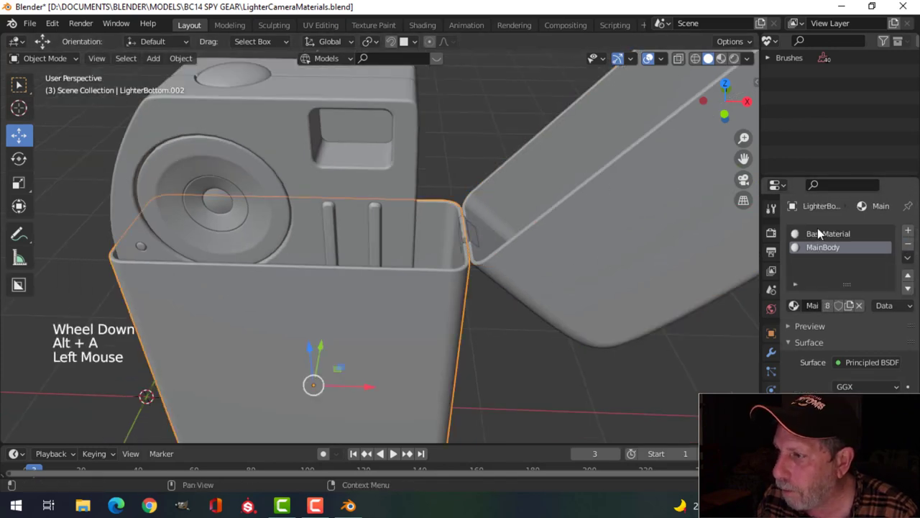
{"action": "left_click", "coordinate": [834, 237]}
{"action": "left_click", "coordinate": [912, 248]}
{"action": "middle_click", "coordinate": [399, 301]}
{"action": "key", "text": "alt+a"}
{"action": "middle_click", "coordinate": [316, 264]}
{"action": "middle_click", "coordinate": [338, 283]}
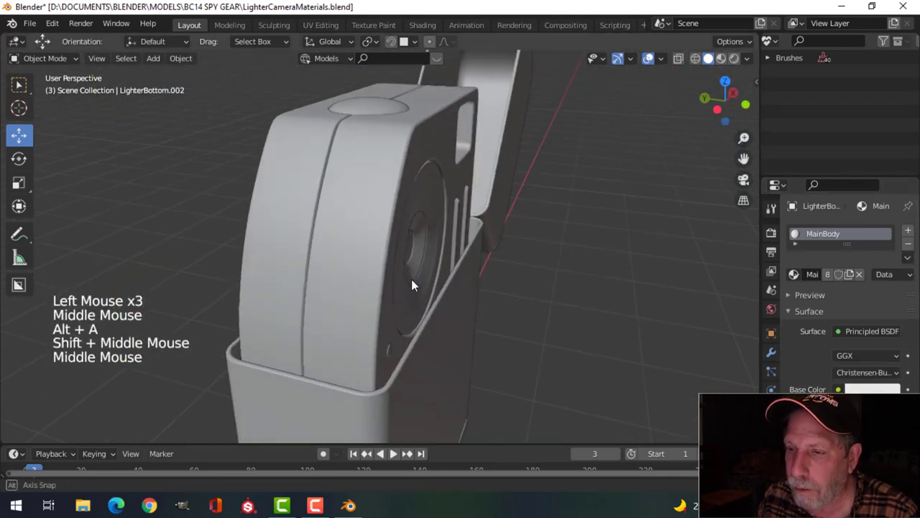
{"action": "left_click", "coordinate": [351, 221]}
{"action": "left_click", "coordinate": [286, 173]}
{"action": "left_click", "coordinate": [794, 276]}
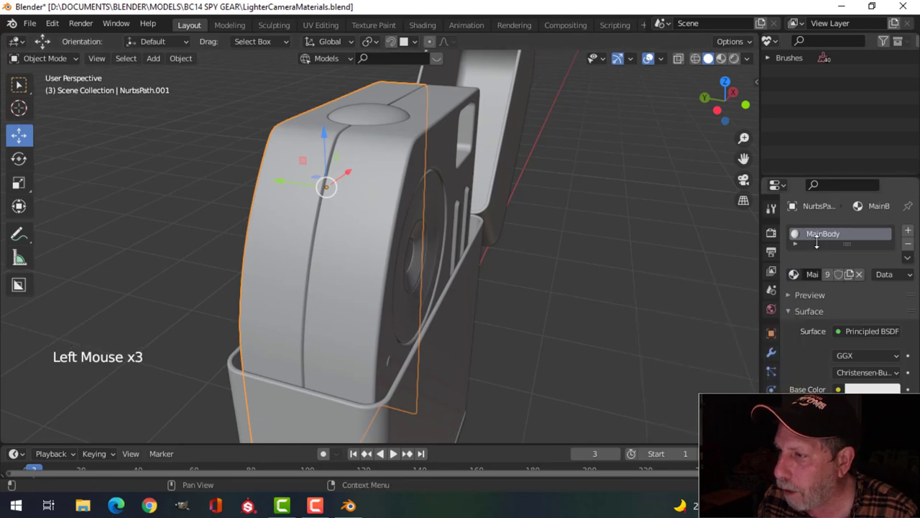
{"action": "key", "text": "alt+a"}
{"action": "middle_click", "coordinate": [437, 274]}
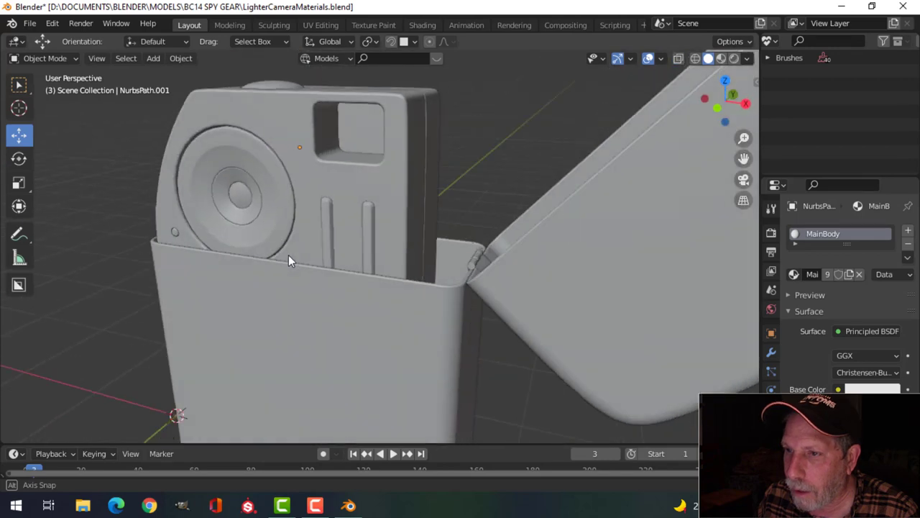
{"action": "scroll", "scroll_direction": "down", "scroll_amount": 3}
{"action": "middle_click", "coordinate": [320, 263]}
{"action": "scroll", "scroll_direction": "up", "scroll_amount": 3}
{"action": "middle_click", "coordinate": [333, 250]}
{"action": "middle_click", "coordinate": [341, 265]}
{"action": "left_click", "coordinate": [315, 182]}
{"action": "middle_click", "coordinate": [420, 277]}
{"action": "scroll", "scroll_direction": "up", "scroll_amount": 3}
{"action": "scroll", "scroll_direction": "up", "scroll_amount": 3}
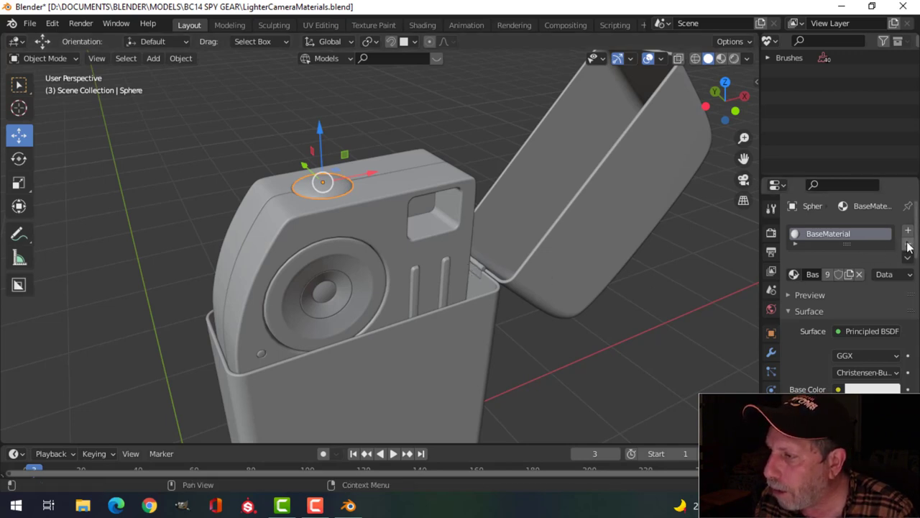
Give the top button, the lens ring and another lens part the existing Black material
{"action": "left_click", "coordinate": [909, 247]}
{"action": "left_click", "coordinate": [845, 276]}
{"action": "double_click", "coordinate": [858, 240]}
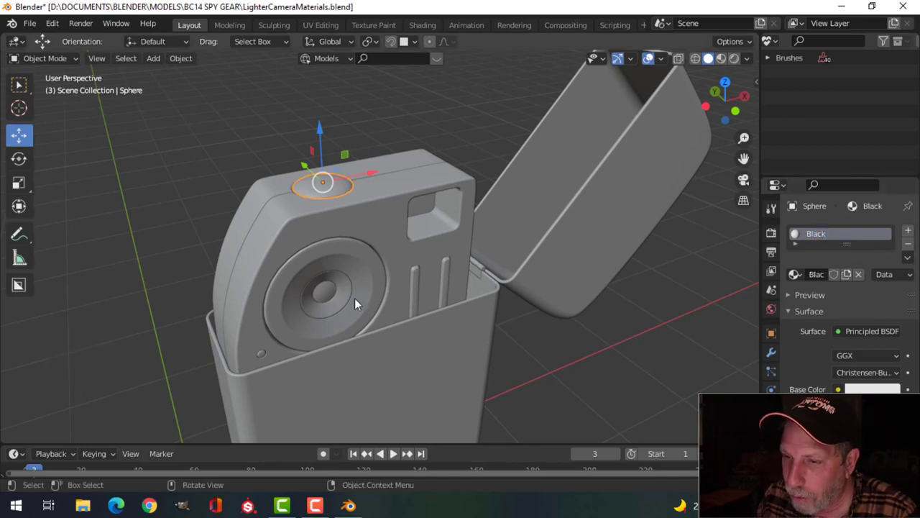
{"action": "left_click", "coordinate": [348, 290]}
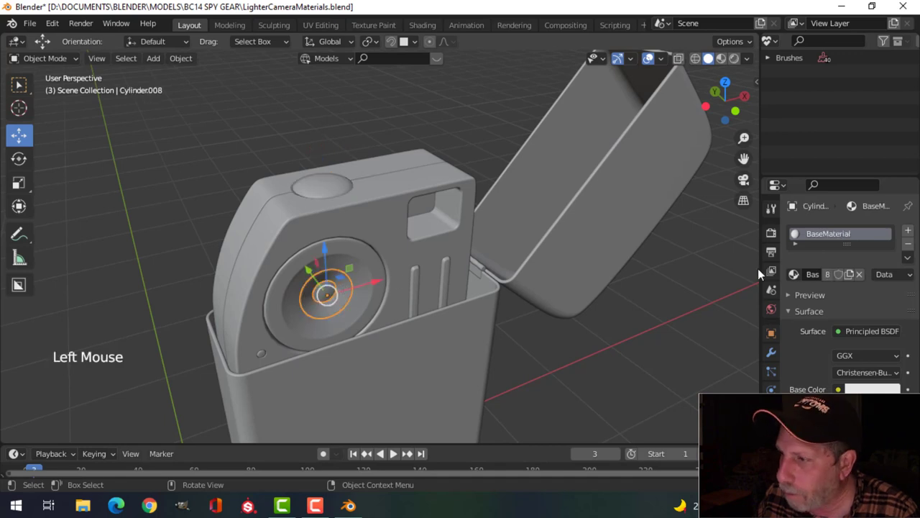
{"action": "left_click", "coordinate": [799, 279]}
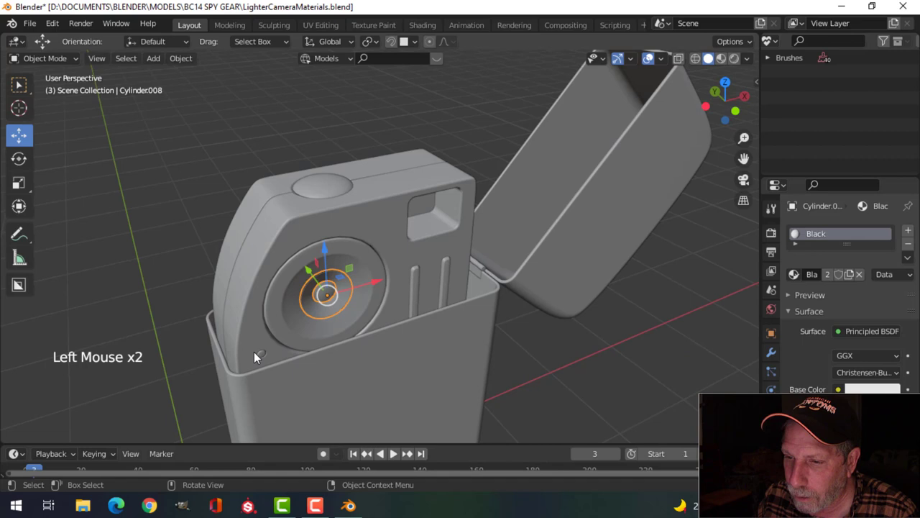
{"action": "left_click", "coordinate": [267, 358]}
{"action": "left_click", "coordinate": [267, 358]}
{"action": "left_click", "coordinate": [267, 358]}
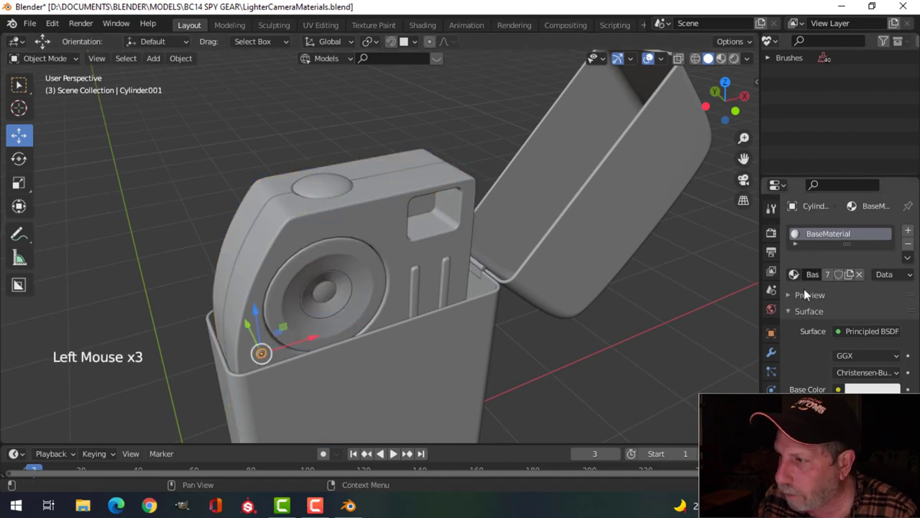
{"action": "left_click", "coordinate": [801, 280]}
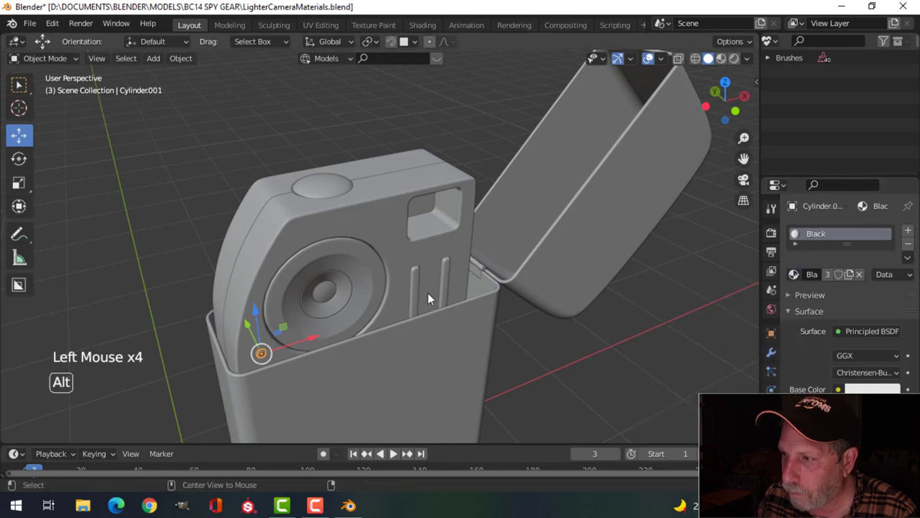
{"action": "key", "text": "alt+a"}
Give the small round side button the Black material
{"action": "middle_click", "coordinate": [358, 312]}
{"action": "left_click", "coordinate": [515, 248]}
{"action": "left_click", "coordinate": [801, 278]}
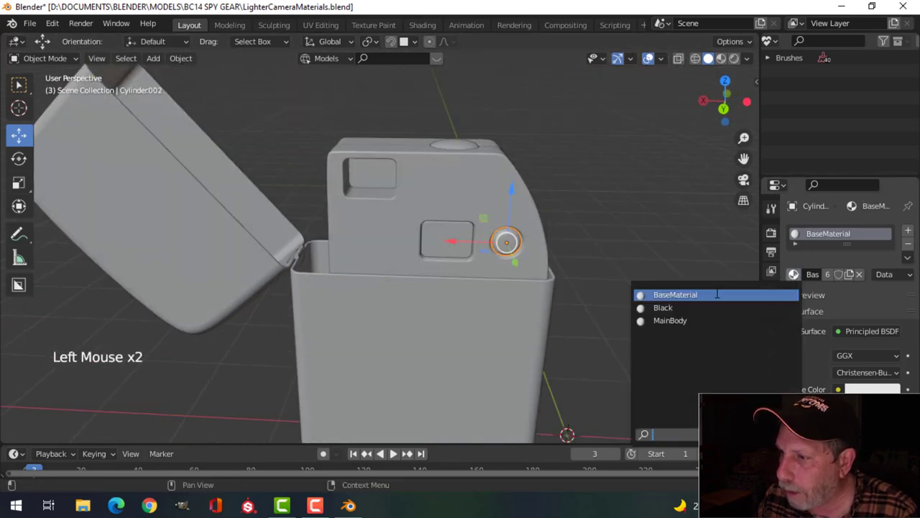
{"action": "key", "text": "alt+a"}
{"action": "middle_click", "coordinate": [628, 277]}
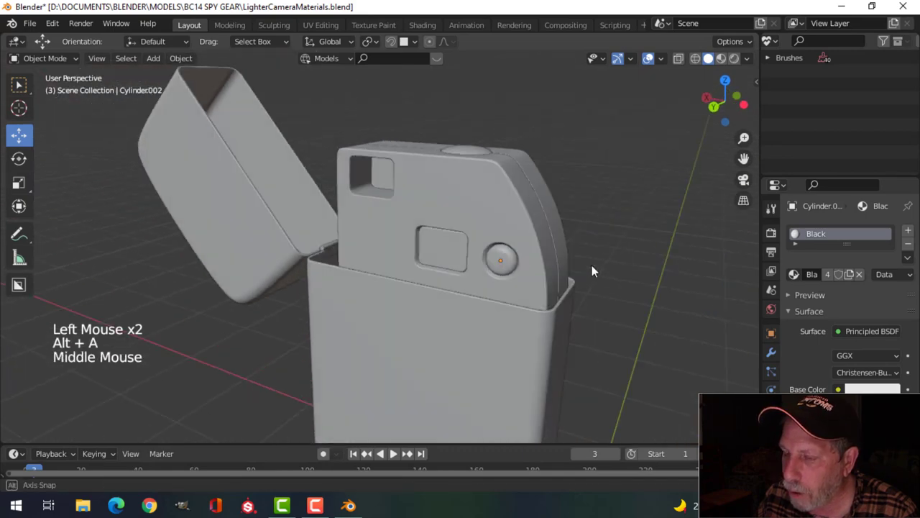
{"action": "scroll", "scroll_direction": "down", "scroll_amount": 3}
{"action": "middle_click", "coordinate": [558, 304]}
{"action": "middle_click", "coordinate": [492, 291]}
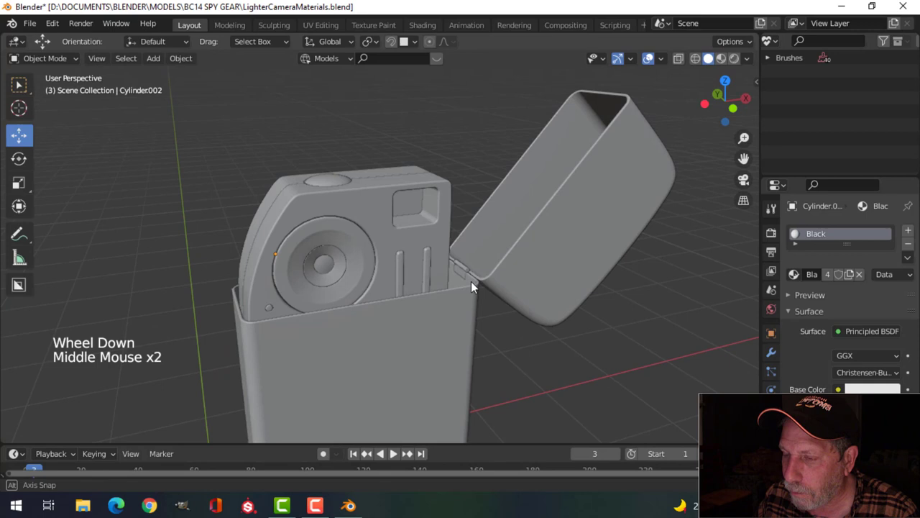
{"action": "scroll", "scroll_direction": "down", "scroll_amount": 3}
{"action": "scroll", "scroll_direction": "up", "scroll_amount": 3}
{"action": "scroll", "scroll_direction": "down", "scroll_amount": 3}
{"action": "middle_click", "coordinate": [485, 300]}
{"action": "middle_click", "coordinate": [474, 300]}
{"action": "middle_click", "coordinate": [423, 314]}
{"action": "scroll", "scroll_direction": "up", "scroll_amount": 3}
Give the bottom cap the Black material and save the blend file
{"action": "left_click", "coordinate": [351, 352]}
{"action": "left_click", "coordinate": [799, 278]}
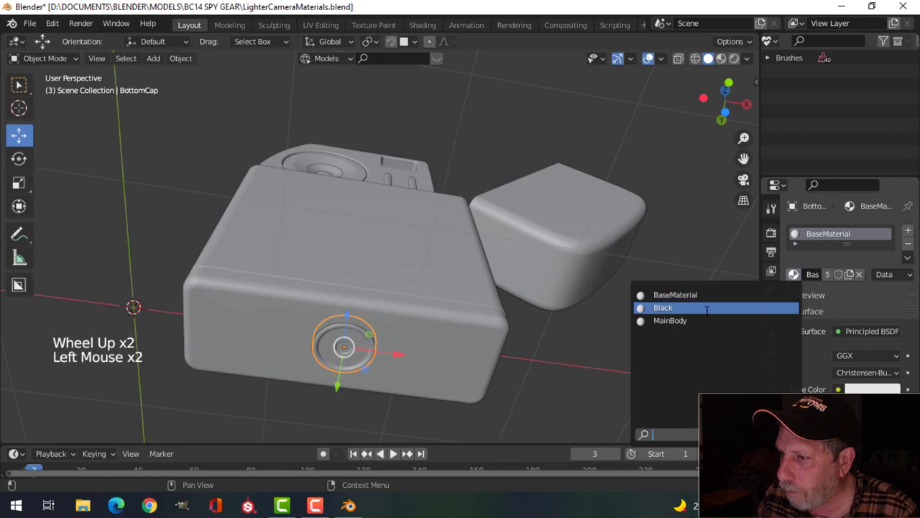
{"action": "middle_click", "coordinate": [535, 244]}
{"action": "key", "text": "alt+a"}
{"action": "middle_click", "coordinate": [453, 230]}
{"action": "scroll", "scroll_direction": "down", "scroll_amount": 3}
{"action": "middle_click", "coordinate": [479, 252]}
{"action": "key", "text": "ctrl+s"}
{"action": "middle_click", "coordinate": [454, 268]}
{"action": "left_click", "coordinate": [408, 173]}
{"action": "middle_click", "coordinate": [438, 248]}
{"action": "scroll", "scroll_direction": "up", "scroll_amount": 3}
{"action": "middle_click", "coordinate": [421, 238]}
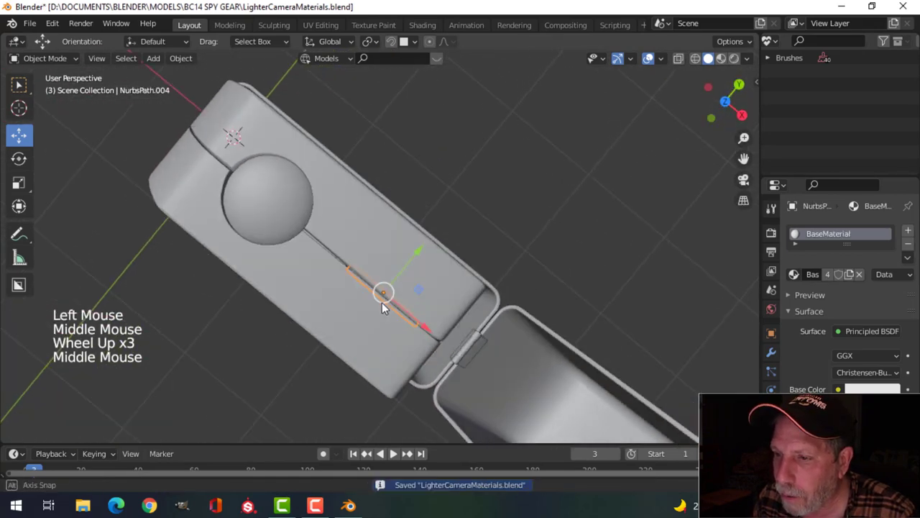
In local view, replace the viewfinder pane's material with a new one named Glass, then return to the full model
{"action": "key", "text": "/"}
{"action": "middle_click", "coordinate": [431, 242]}
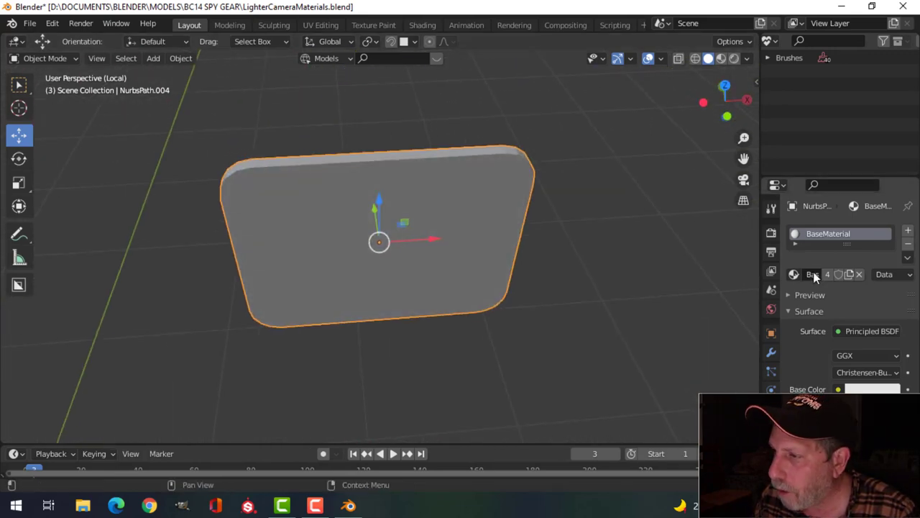
{"action": "left_click", "coordinate": [911, 247]}
{"action": "left_click", "coordinate": [837, 274]}
{"action": "double_click", "coordinate": [835, 240]}
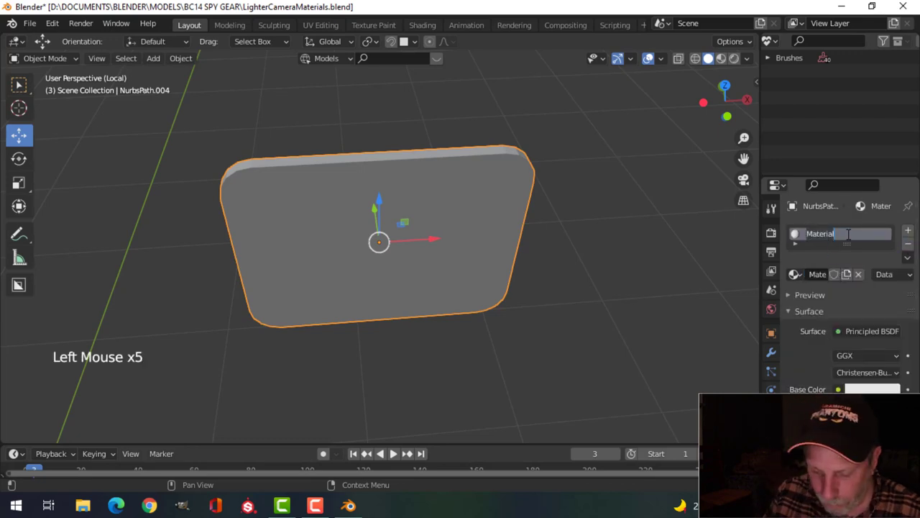
{"action": "key", "text": "s"}
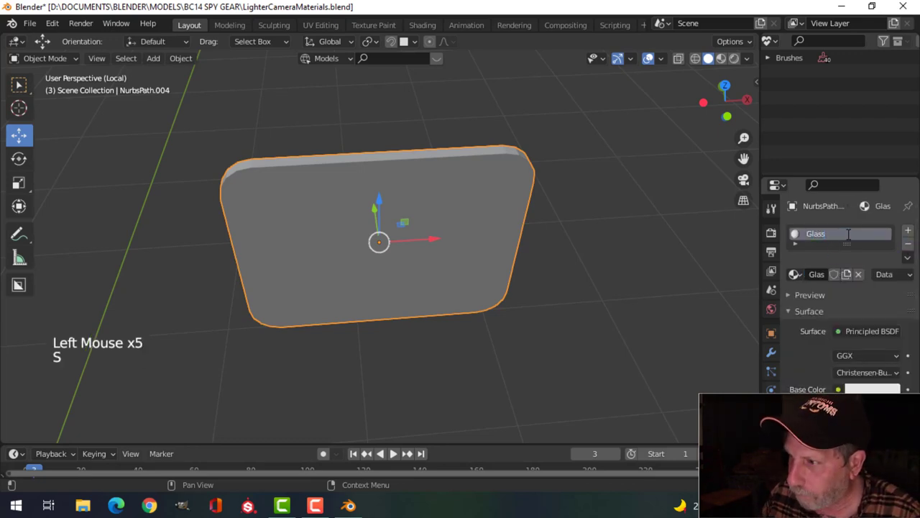
{"action": "key", "text": "/"}
{"action": "middle_click", "coordinate": [466, 236]}
Inspect the lens cylinders up close, selecting the centre and outer elements in turn
{"action": "middle_click", "coordinate": [441, 234]}
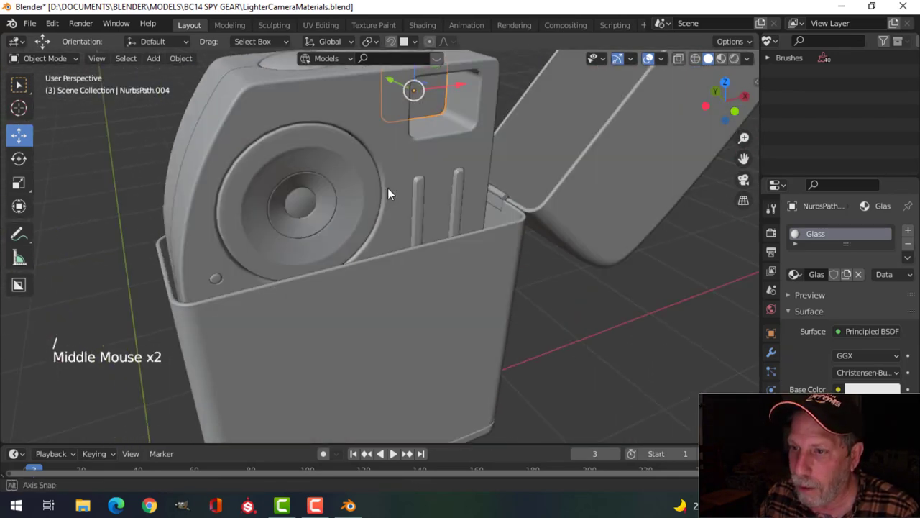
{"action": "scroll", "scroll_direction": "up", "scroll_amount": 3}
{"action": "left_click", "coordinate": [211, 148]}
{"action": "middle_click", "coordinate": [349, 224]}
{"action": "middle_click", "coordinate": [393, 258]}
{"action": "scroll", "scroll_direction": "up", "scroll_amount": 3}
{"action": "middle_click", "coordinate": [414, 261]}
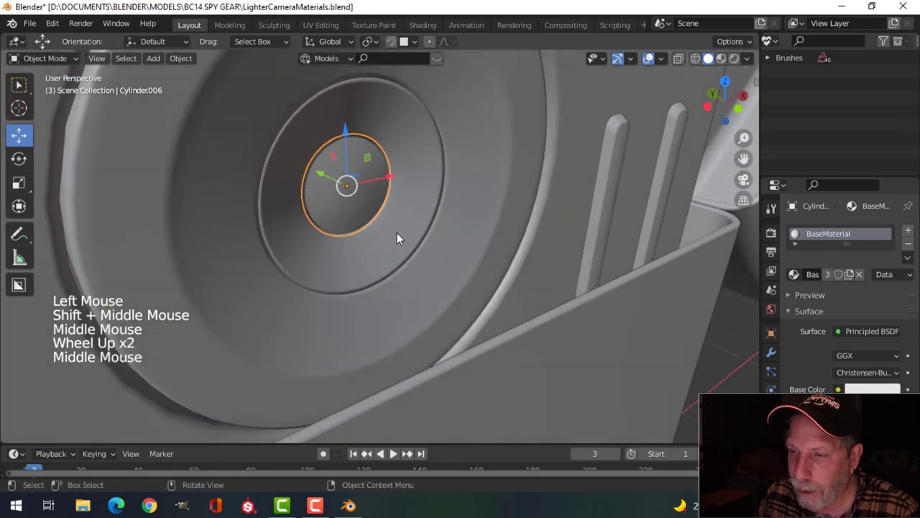
{"action": "key", "text": "alt+a"}
{"action": "scroll", "scroll_direction": "down", "scroll_amount": 3}
{"action": "left_click", "coordinate": [314, 190]}
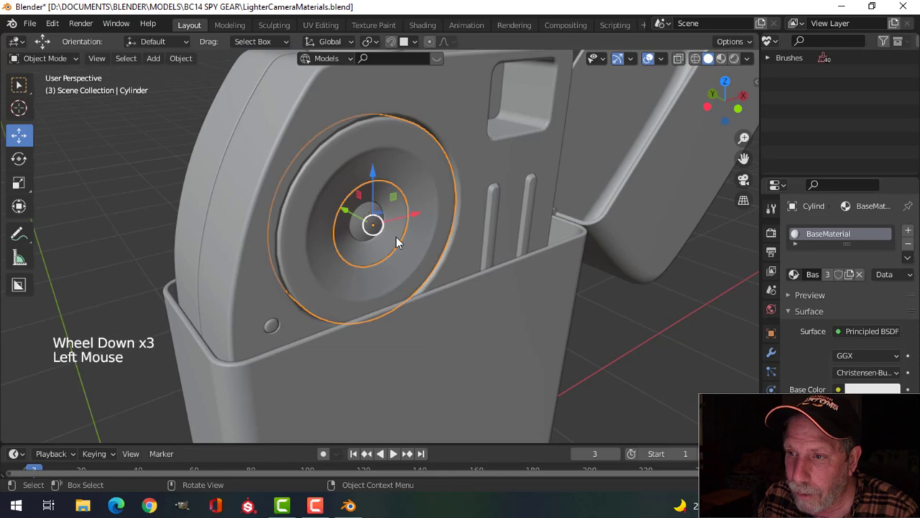
{"action": "middle_click", "coordinate": [421, 261]}
{"action": "scroll", "scroll_direction": "up", "scroll_amount": 3}
{"action": "key", "text": "alt+a"}
Assign the existing Glass material to the central lens element and save the file
{"action": "left_click", "coordinate": [345, 194]}
{"action": "key", "text": "alt+a"}
{"action": "left_click", "coordinate": [281, 166]}
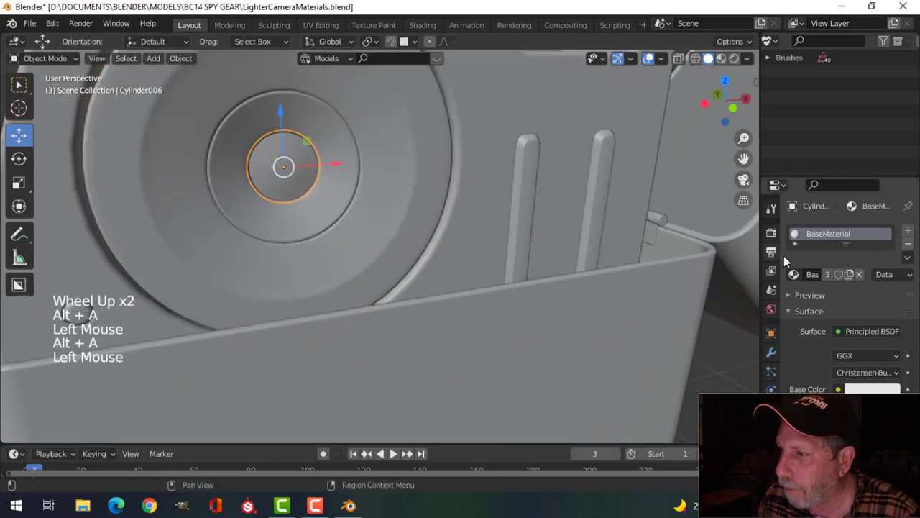
{"action": "left_click", "coordinate": [799, 280]}
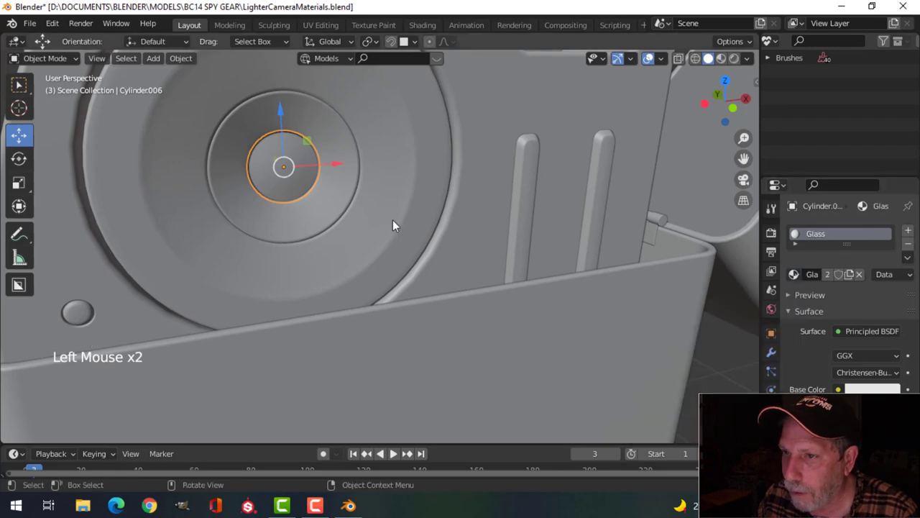
{"action": "key", "text": "alt+a"}
{"action": "scroll", "scroll_direction": "down", "scroll_amount": 3}
{"action": "middle_click", "coordinate": [398, 241]}
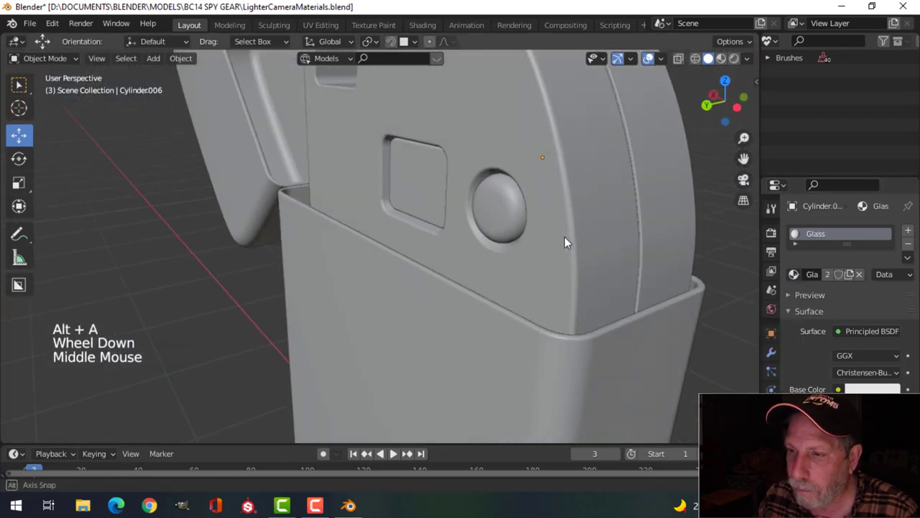
{"action": "key", "text": "ctrl+s"}
Orbit out around the model and briefly select the lighter's lid
{"action": "scroll", "scroll_direction": "down", "scroll_amount": 3}
{"action": "middle_click", "coordinate": [499, 243]}
{"action": "scroll", "scroll_direction": "down", "scroll_amount": 3}
{"action": "middle_click", "coordinate": [502, 257]}
{"action": "scroll", "scroll_direction": "down", "scroll_amount": 3}
{"action": "middle_click", "coordinate": [505, 266]}
{"action": "left_click", "coordinate": [513, 251]}
{"action": "scroll", "scroll_direction": "up", "scroll_amount": 3}
{"action": "key", "text": "alt+a"}
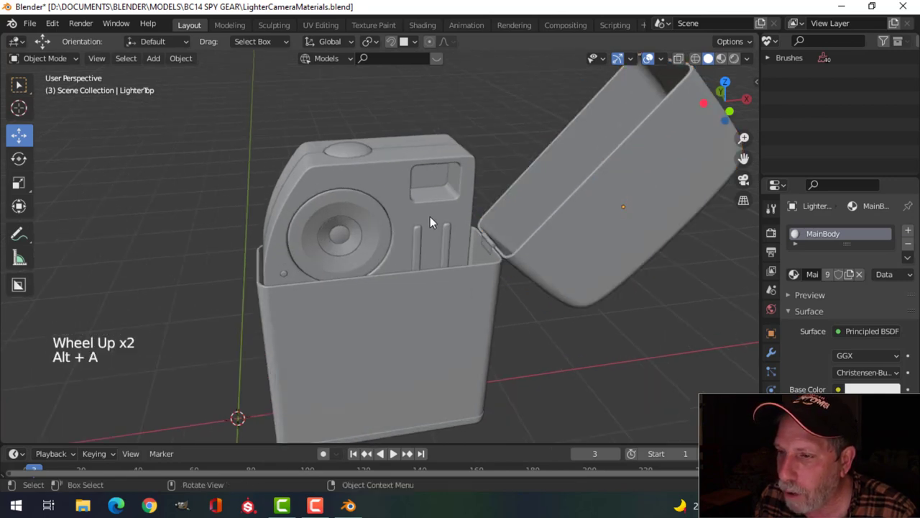
Select the outer lens ring and frame it in the viewport
{"action": "left_click", "coordinate": [377, 223]}
{"action": "middle_click", "coordinate": [456, 280]}
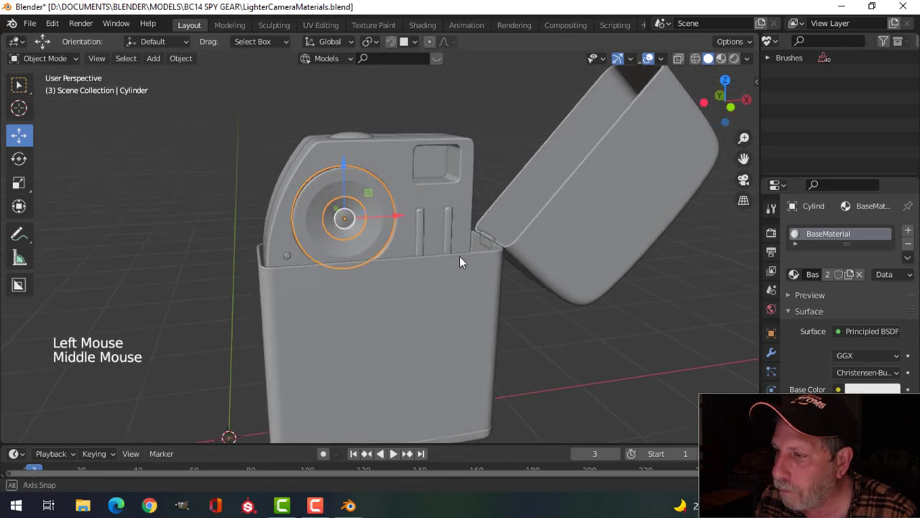
{"action": "middle_click", "coordinate": [481, 269]}
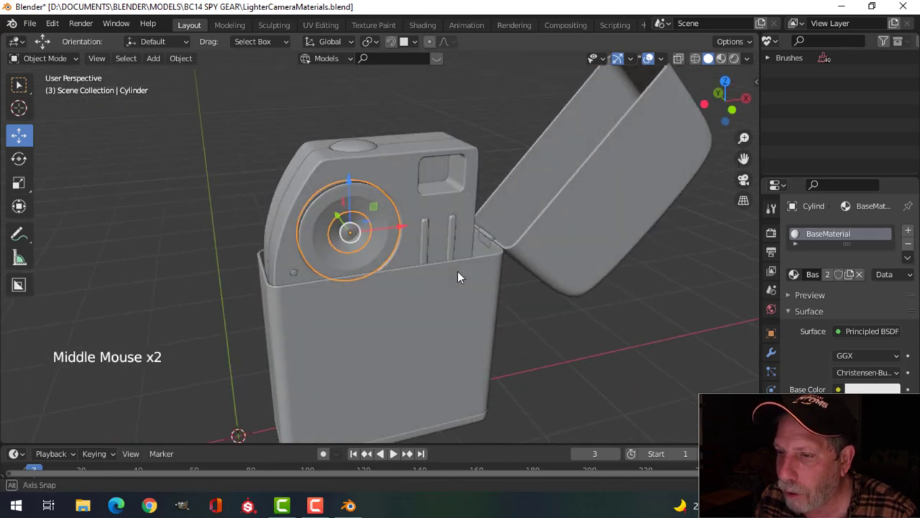
{"action": "scroll", "scroll_direction": "up", "scroll_amount": 3}
{"action": "middle_click", "coordinate": [422, 267]}
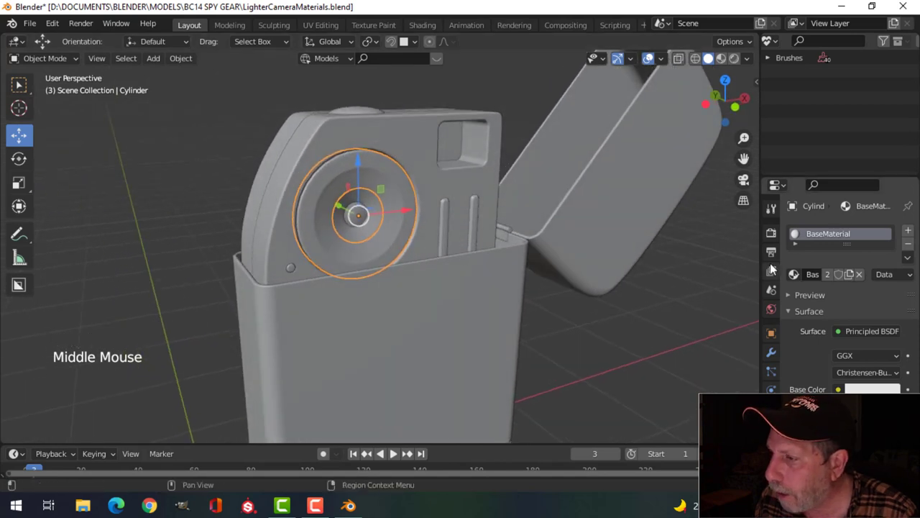
Make a single-user copy of BaseMaterial for the lens ring and rename it LensBody
{"action": "left_click", "coordinate": [914, 245]}
{"action": "left_click", "coordinate": [845, 276]}
{"action": "double_click", "coordinate": [842, 240]}
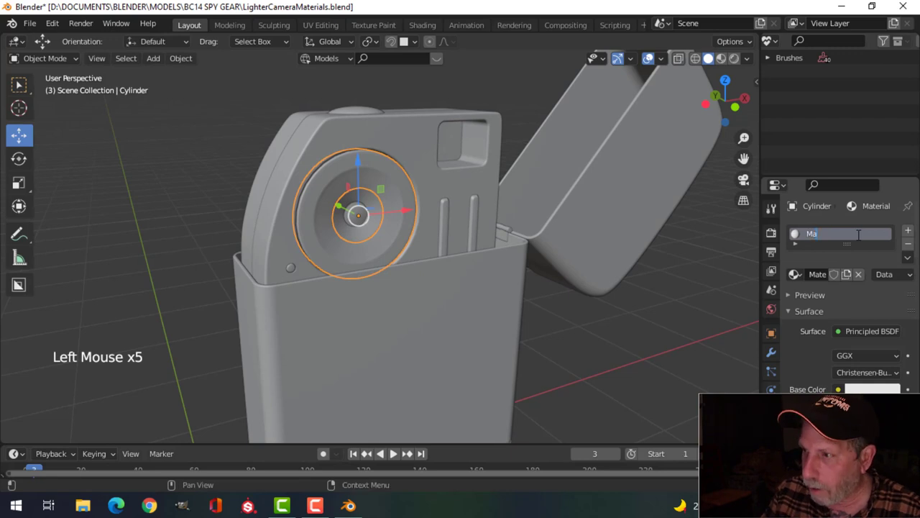
{"action": "key", "text": "BackSpace"}
{"action": "key", "text": "BackSpace"}
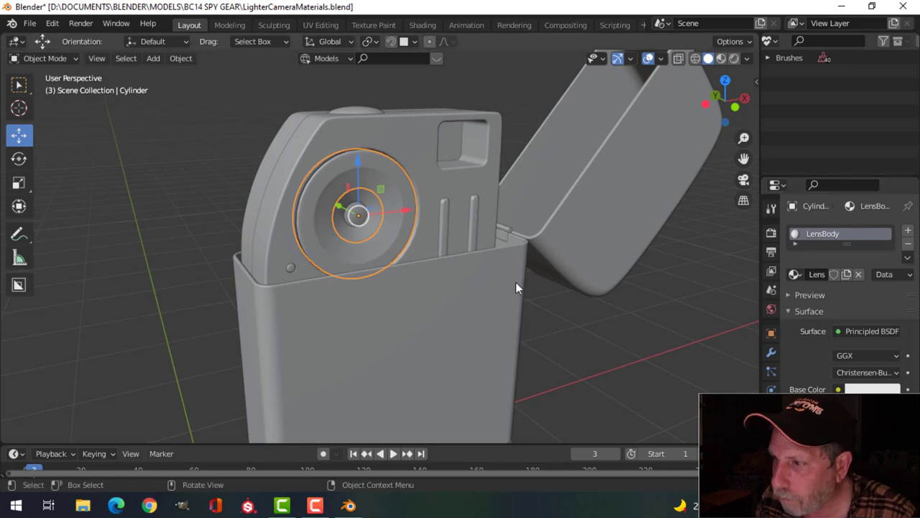
Dismiss the material list and save the blend file with the LensBody material
{"action": "left_click", "coordinate": [795, 279]}
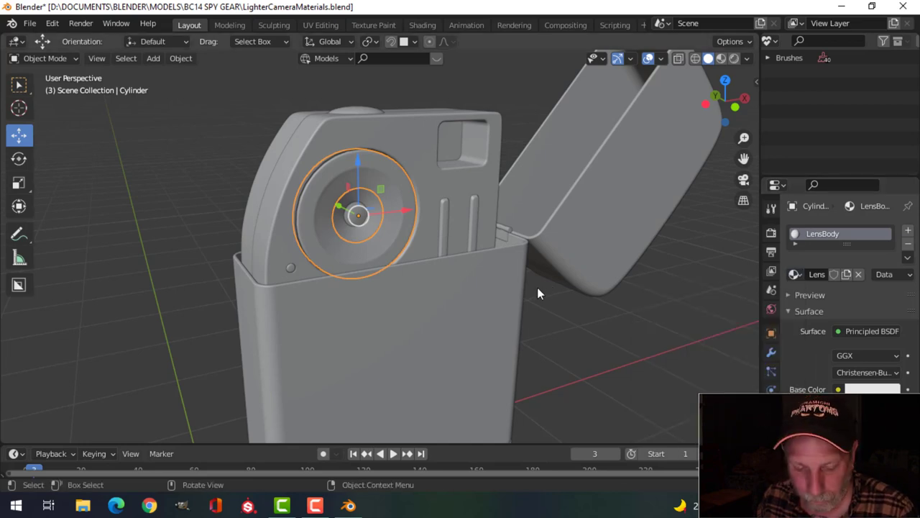
{"action": "key", "text": "ctrl+s"}
{"action": "key", "text": "alt+a"}
{"action": "middle_click", "coordinate": [501, 270]}
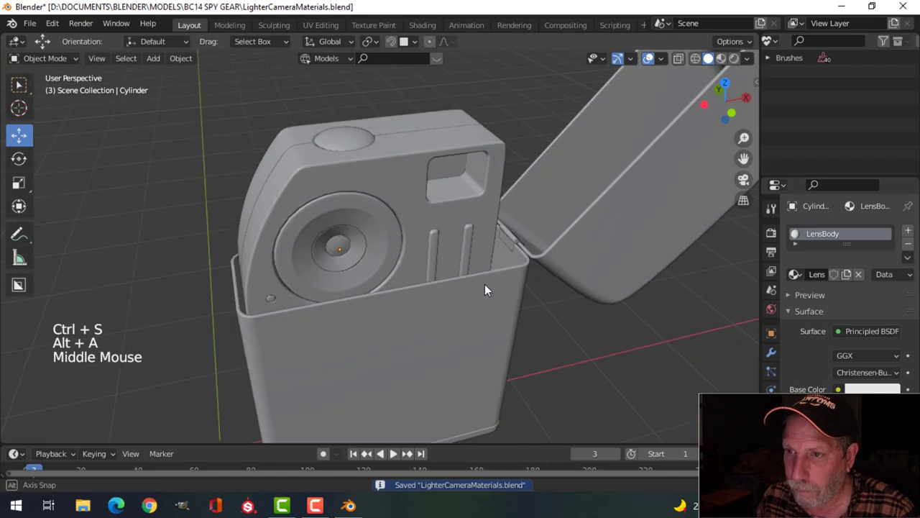
{"action": "middle_click", "coordinate": [478, 279]}
{"action": "key", "text": "ctrl+s"}
Zoom out to frame the whole lighter-camera and select every part with A
{"action": "scroll", "scroll_direction": "down", "scroll_amount": 3}
{"action": "middle_click", "coordinate": [478, 302]}
{"action": "middle_click", "coordinate": [476, 286]}
{"action": "middle_click", "coordinate": [480, 287]}
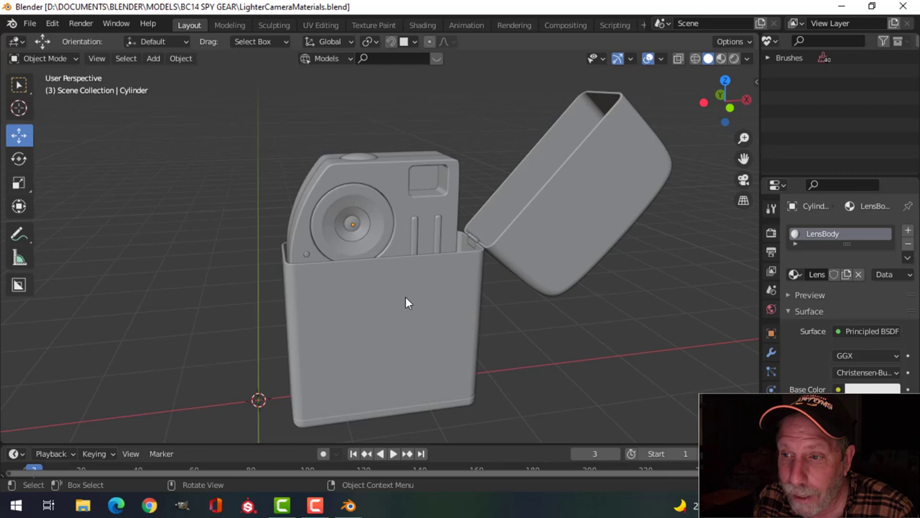
{"action": "scroll", "scroll_direction": "down", "scroll_amount": 3}
{"action": "middle_click", "coordinate": [484, 305]}
{"action": "key", "text": "a"}
{"action": "middle_click", "coordinate": [500, 314]}
{"action": "scroll", "scroll_direction": "down", "scroll_amount": 3}
{"action": "middle_click", "coordinate": [509, 316]}
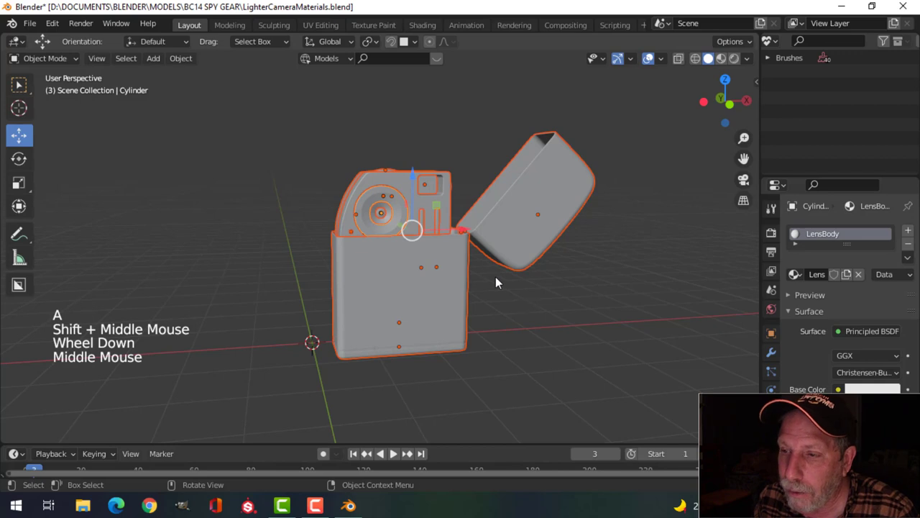
Frame the whole model and bring up the File menu
{"action": "middle_click", "coordinate": [512, 286]}
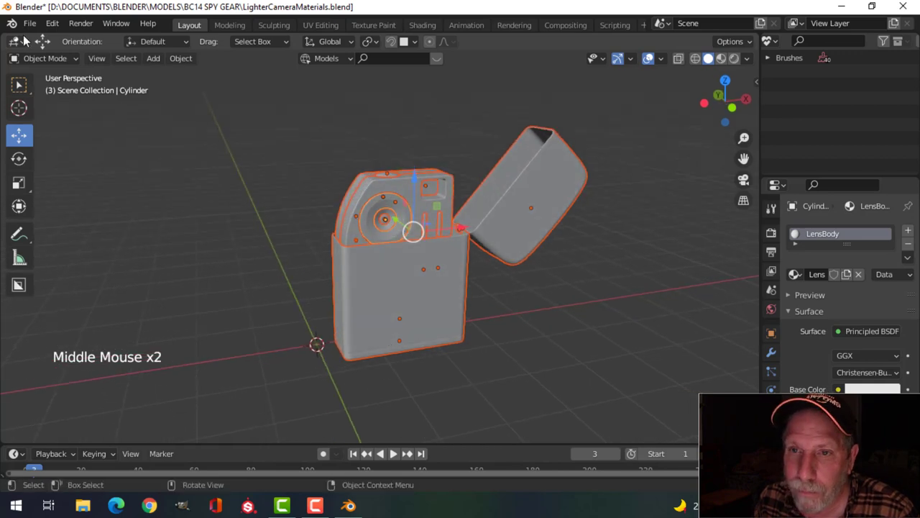
{"action": "left_click", "coordinate": [35, 30]}
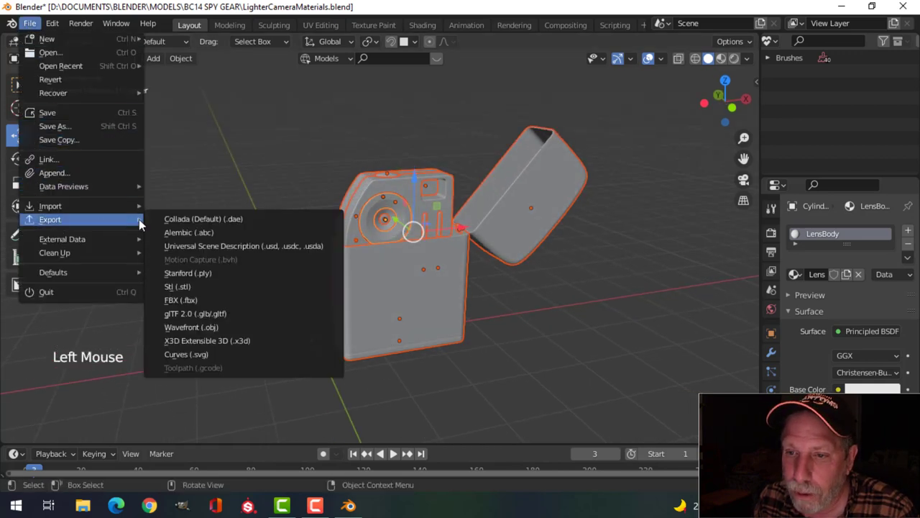
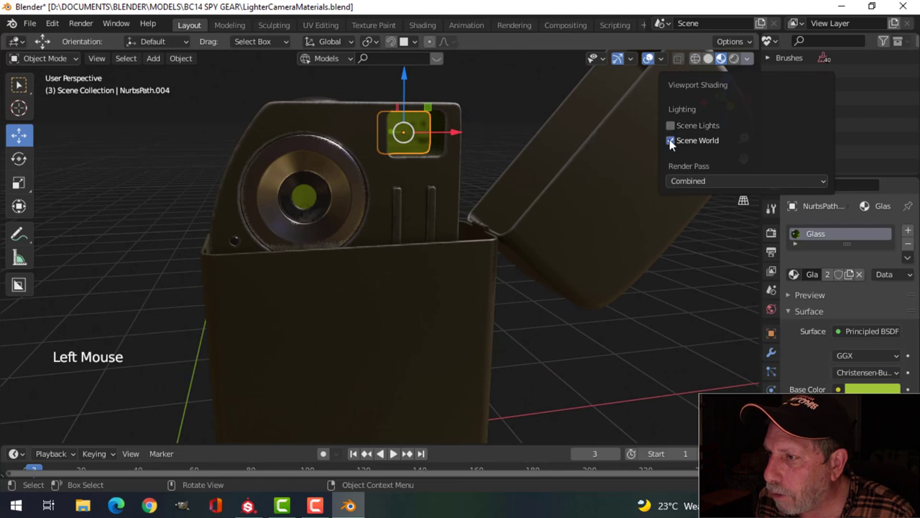
Orbit in on the lighter front in Material Preview and save the blend file
{"action": "scroll", "scroll_direction": "up", "scroll_amount": 3}
{"action": "middle_click", "coordinate": [459, 211]}
{"action": "scroll", "scroll_direction": "up", "scroll_amount": 3}
{"action": "middle_click", "coordinate": [394, 230]}
{"action": "middle_click", "coordinate": [403, 239]}
{"action": "key", "text": "alt+a"}
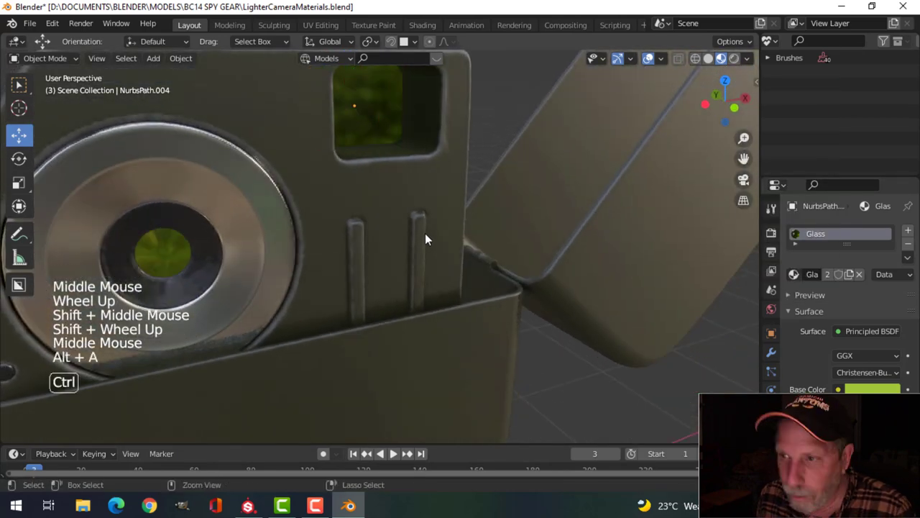
{"action": "key", "text": "ctrl+s"}
Select the viewfinder Glass pane and switch the Outliner to list scenes
{"action": "scroll", "scroll_direction": "down", "scroll_amount": 3}
{"action": "middle_click", "coordinate": [420, 230]}
{"action": "middle_click", "coordinate": [468, 230]}
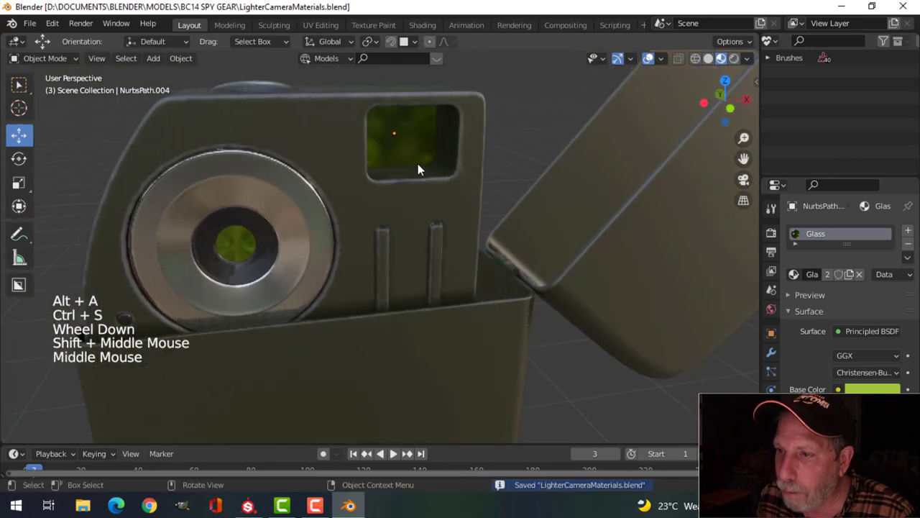
{"action": "left_click", "coordinate": [421, 165]}
{"action": "middle_click", "coordinate": [483, 267]}
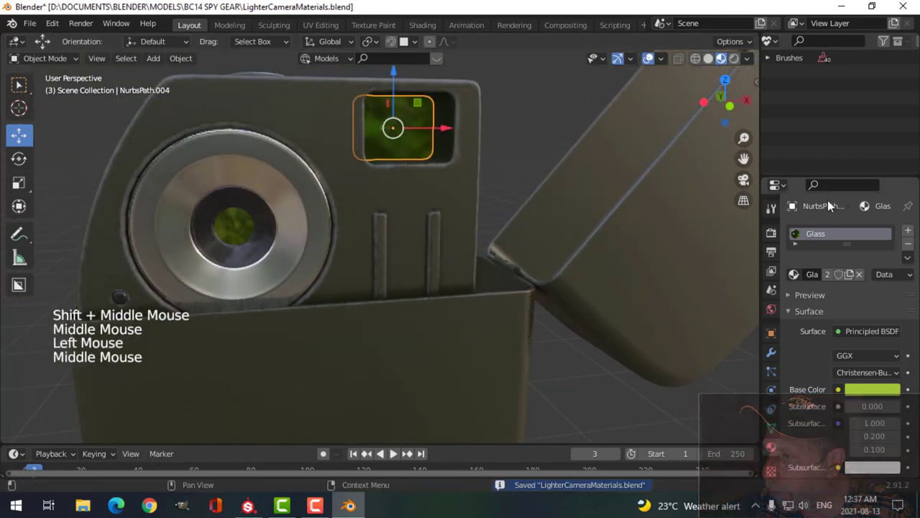
{"action": "left_click", "coordinate": [838, 185]}
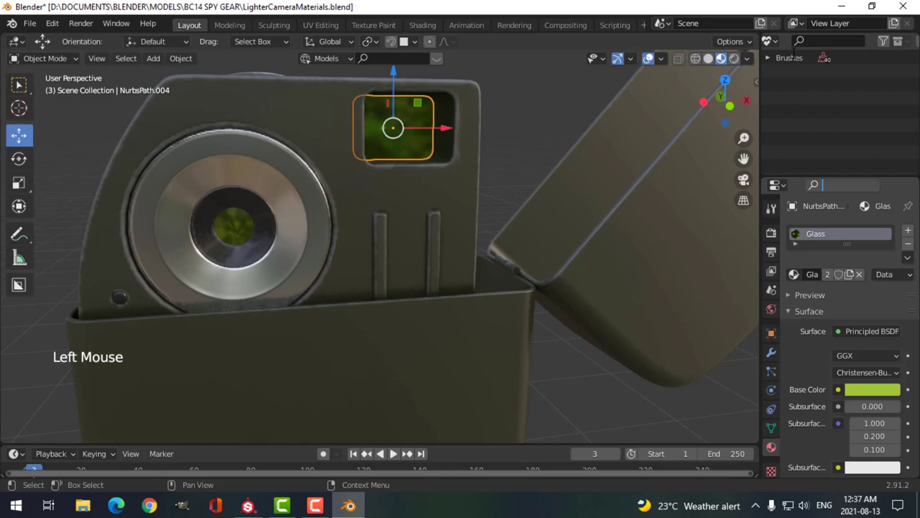
{"action": "left_click", "coordinate": [779, 46]}
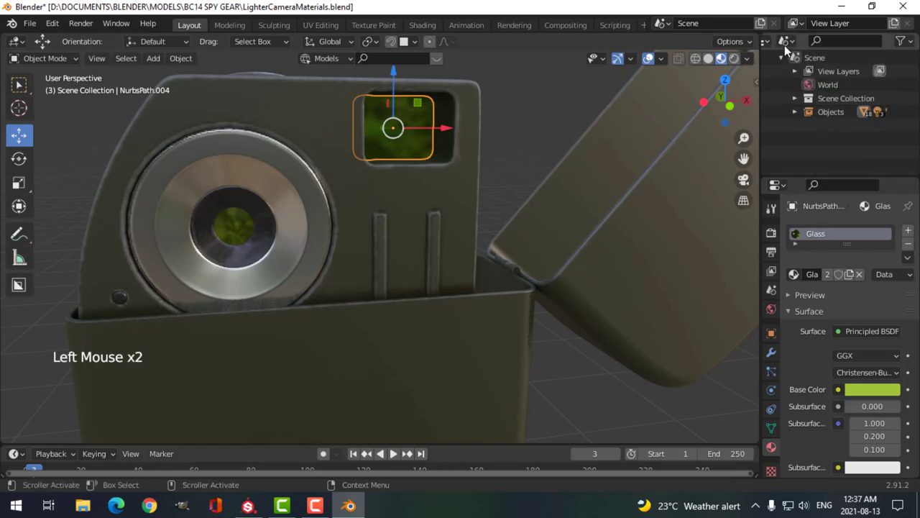
Set the Outliner to View Layer, collapse Lights/Camera, and scroll Material Properties to the SMUDGR Pro panel
{"action": "left_click", "coordinate": [791, 46]}
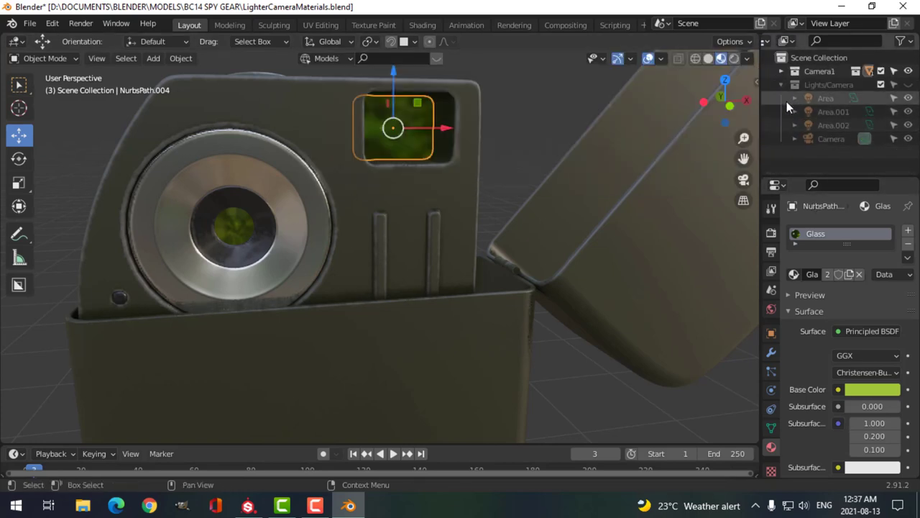
{"action": "left_click", "coordinate": [788, 89]}
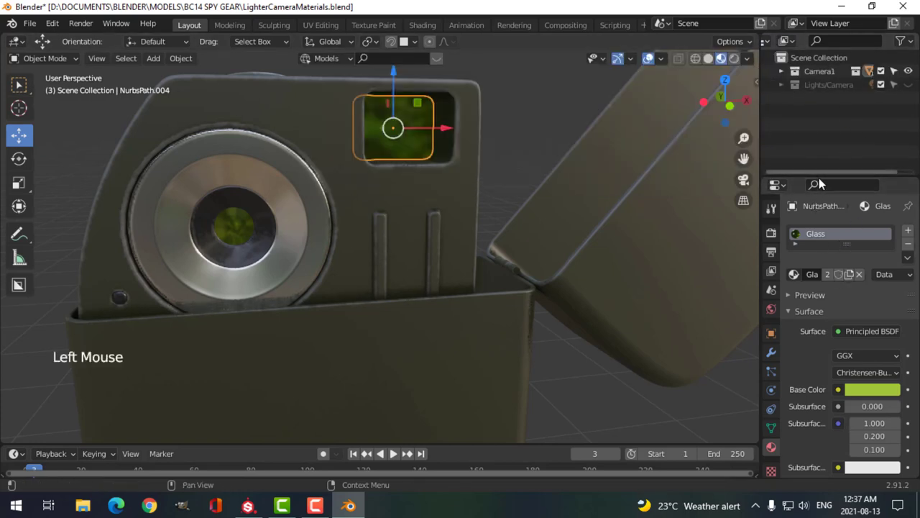
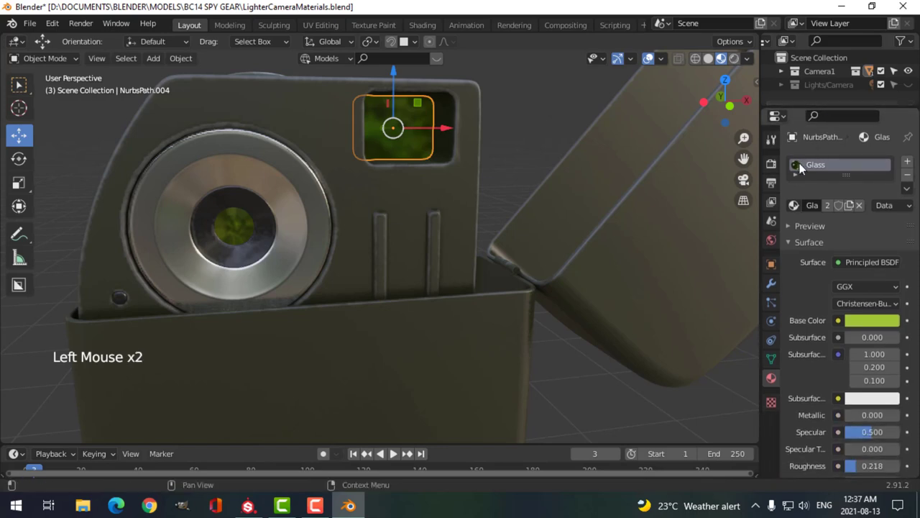
{"action": "scroll", "scroll_direction": "down", "scroll_amount": 3}
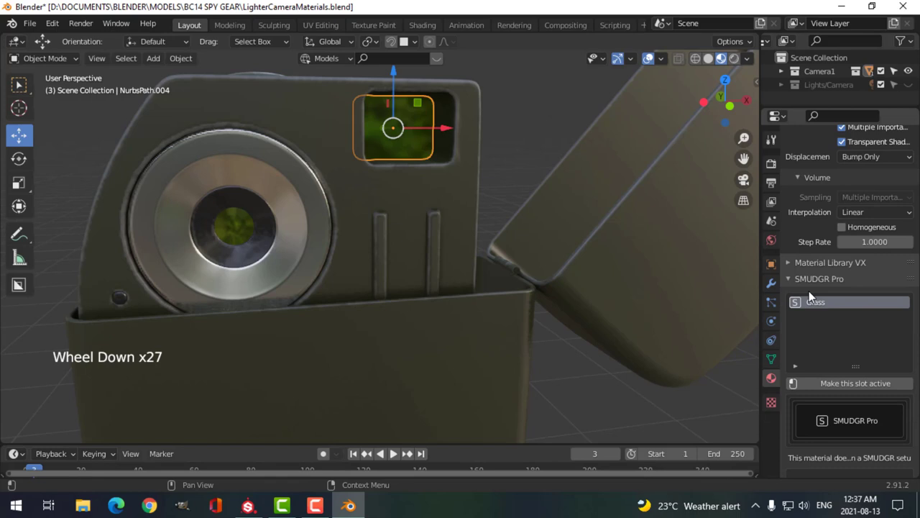
{"action": "scroll", "scroll_direction": "down", "scroll_amount": 3}
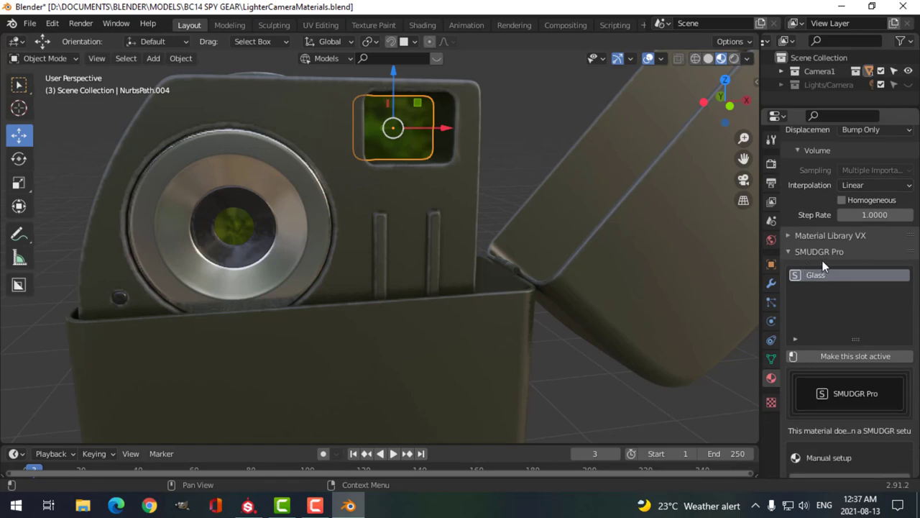
{"action": "scroll", "scroll_direction": "down", "scroll_amount": 3}
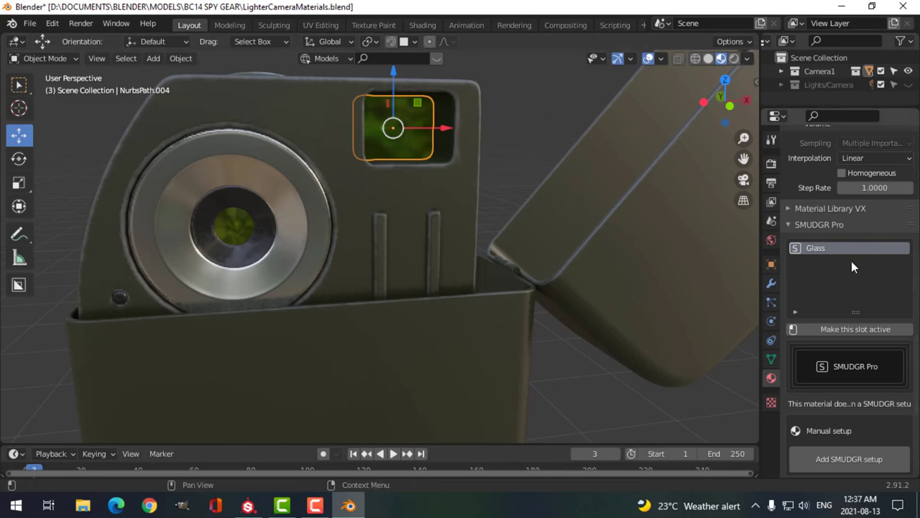
{"action": "scroll", "scroll_direction": "down", "scroll_amount": 3}
{"action": "scroll", "scroll_direction": "down", "scroll_amount": 3}
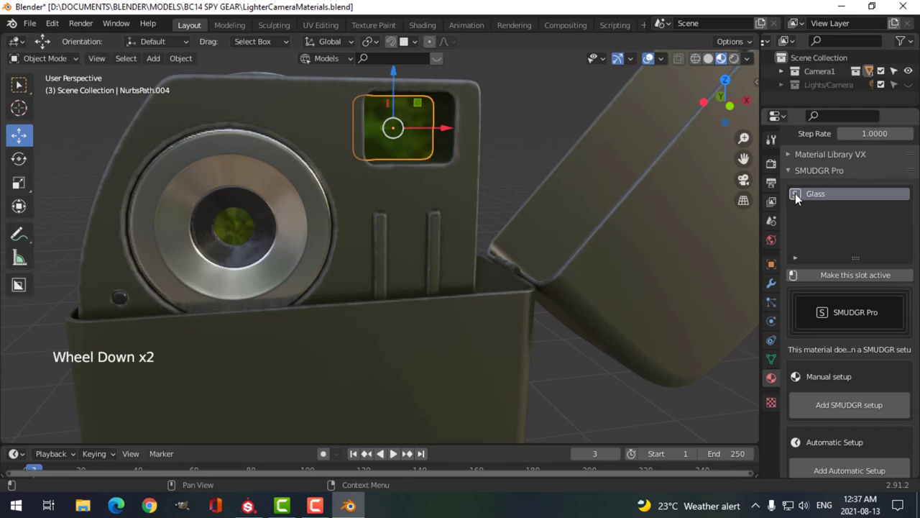
{"action": "scroll", "scroll_direction": "down", "scroll_amount": 3}
{"action": "scroll", "scroll_direction": "down", "scroll_amount": 3}
{"action": "scroll", "scroll_direction": "down", "scroll_amount": 3}
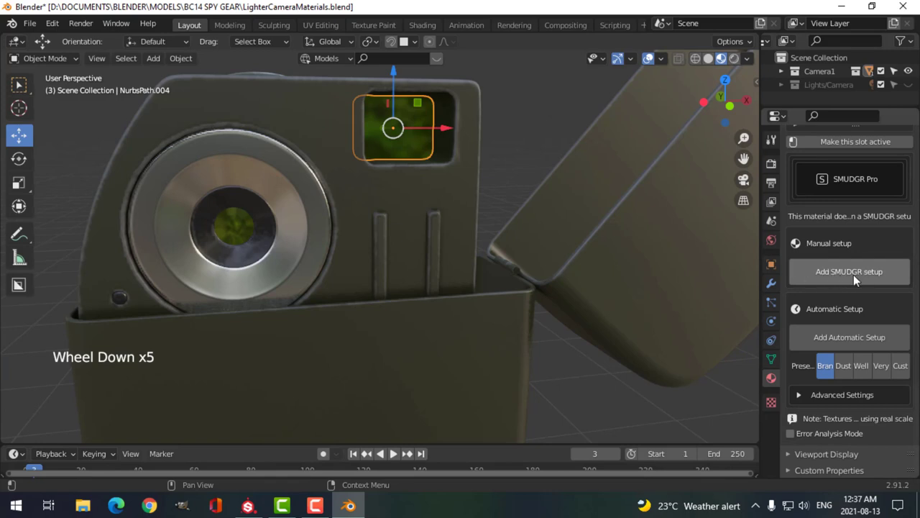
Add a SMUDGR setup to the Glass material (Glass_SMR) and add a Scratches layer to it
{"action": "left_click", "coordinate": [858, 279]}
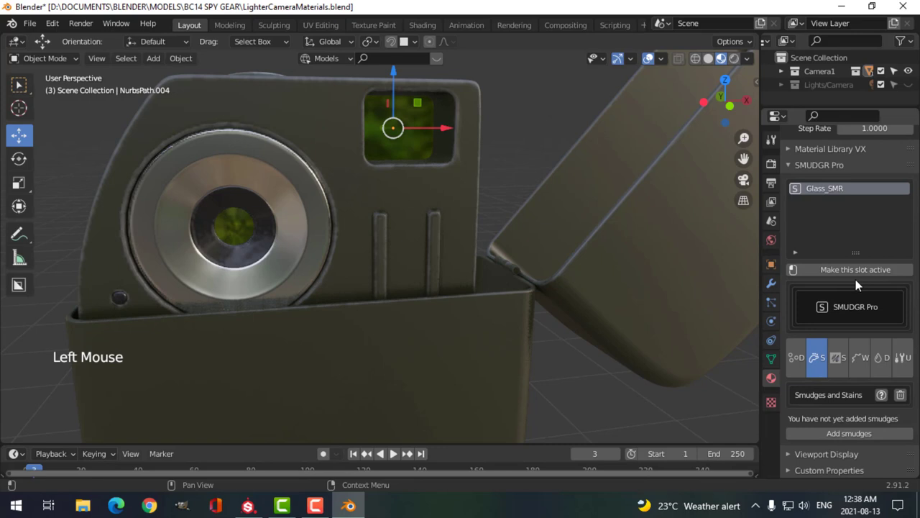
{"action": "scroll", "scroll_direction": "down", "scroll_amount": 3}
{"action": "scroll", "scroll_direction": "down", "scroll_amount": 3}
{"action": "left_click", "coordinate": [843, 367]}
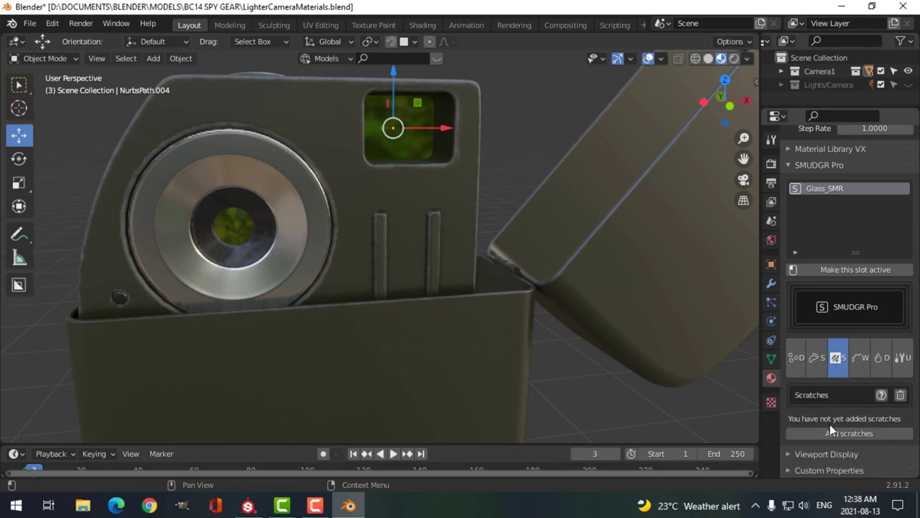
{"action": "left_click", "coordinate": [837, 438]}
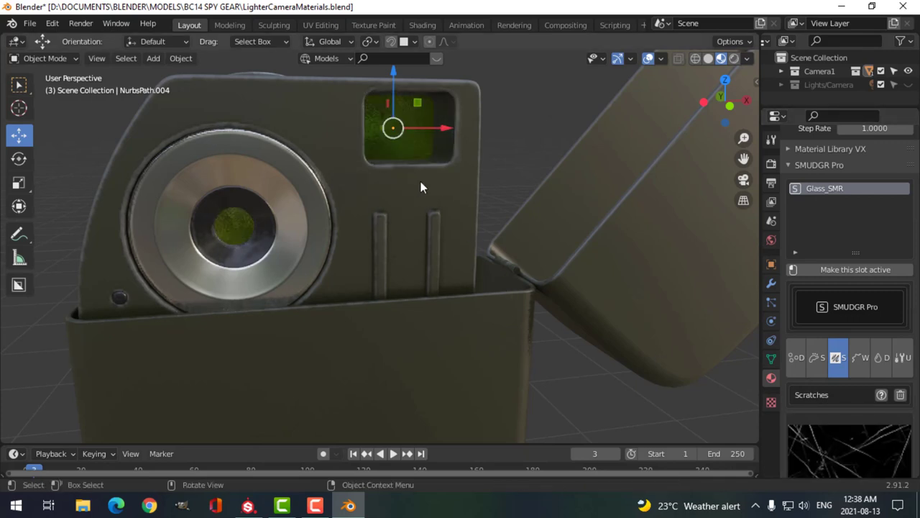
{"action": "key", "text": "/"}
Isolate the viewfinder glass pane in local view and frame it
{"action": "left_click", "coordinate": [410, 146]}
{"action": "key", "text": "/"}
{"action": "scroll", "scroll_direction": "up", "scroll_amount": 3}
{"action": "middle_click", "coordinate": [433, 226]}
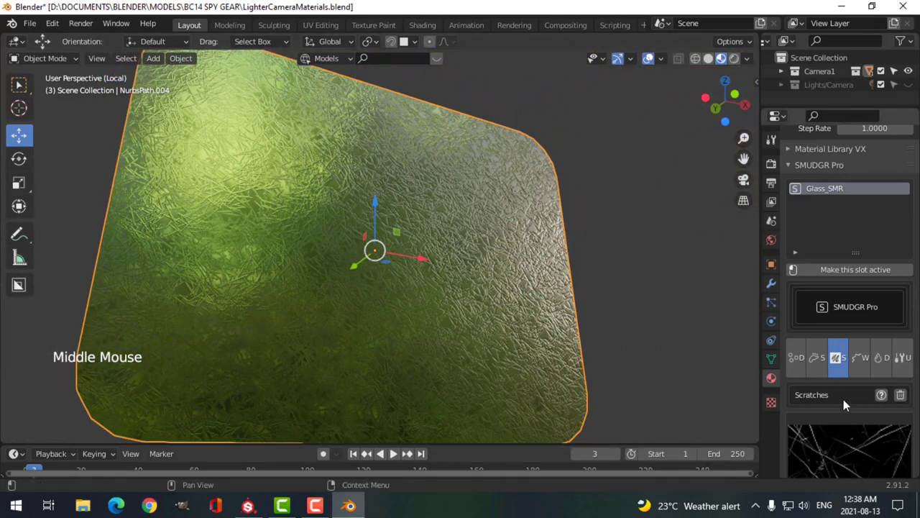
{"action": "scroll", "scroll_direction": "down", "scroll_amount": 3}
Swap to a lighter scratch pattern and lower scratch Depth to 0.05
{"action": "left_click", "coordinate": [845, 222]}
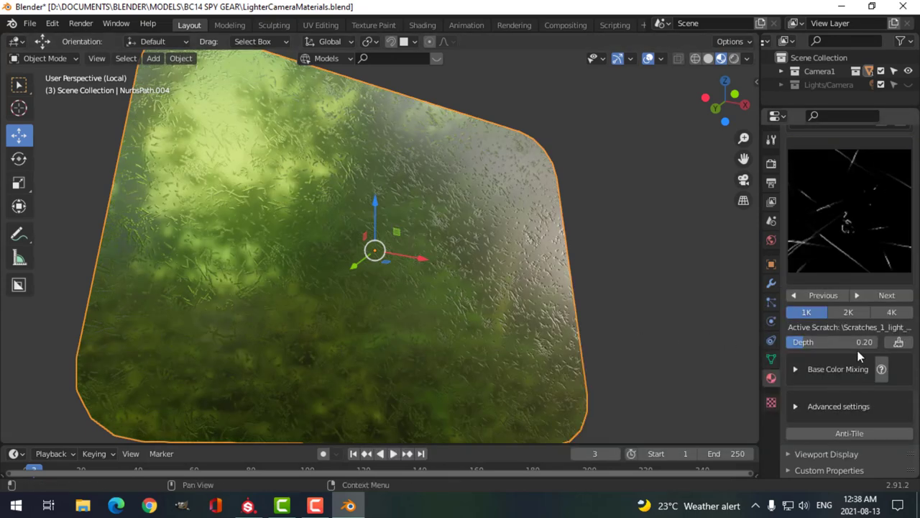
{"action": "left_click", "coordinate": [801, 350]}
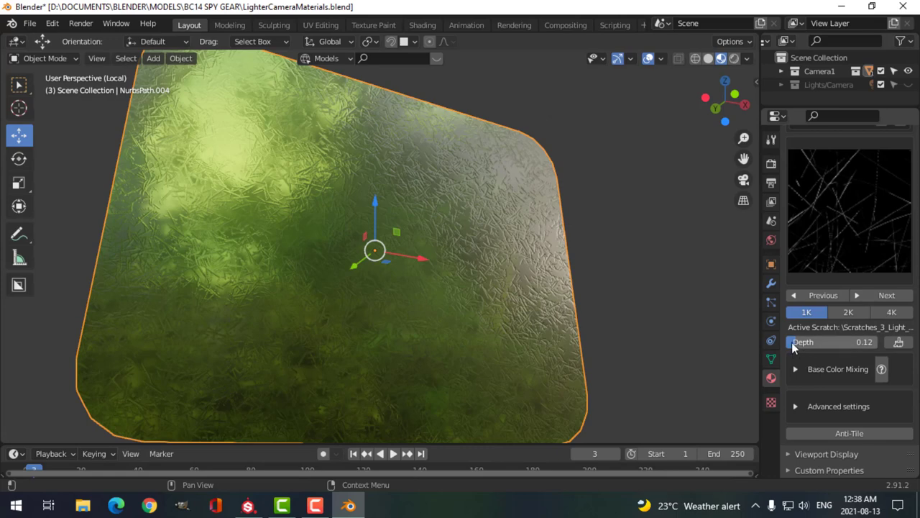
{"action": "left_click", "coordinate": [797, 347]}
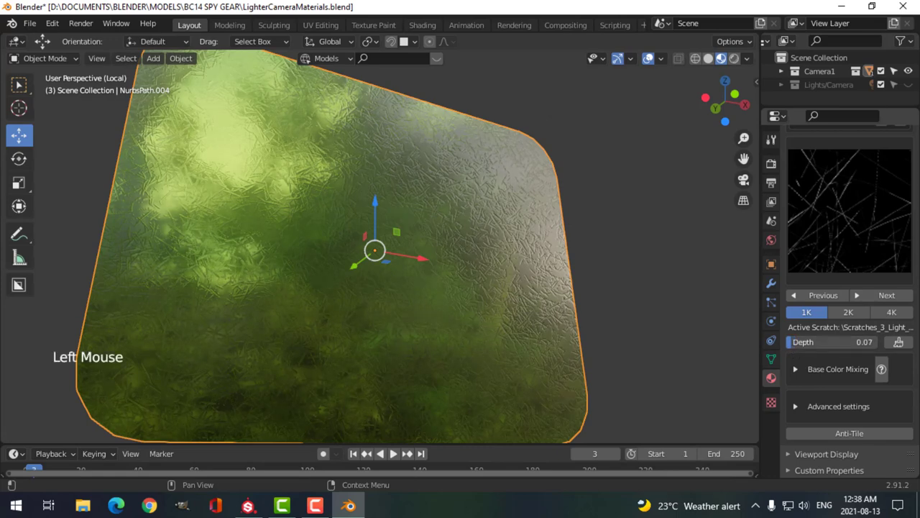
{"action": "middle_click", "coordinate": [532, 253]}
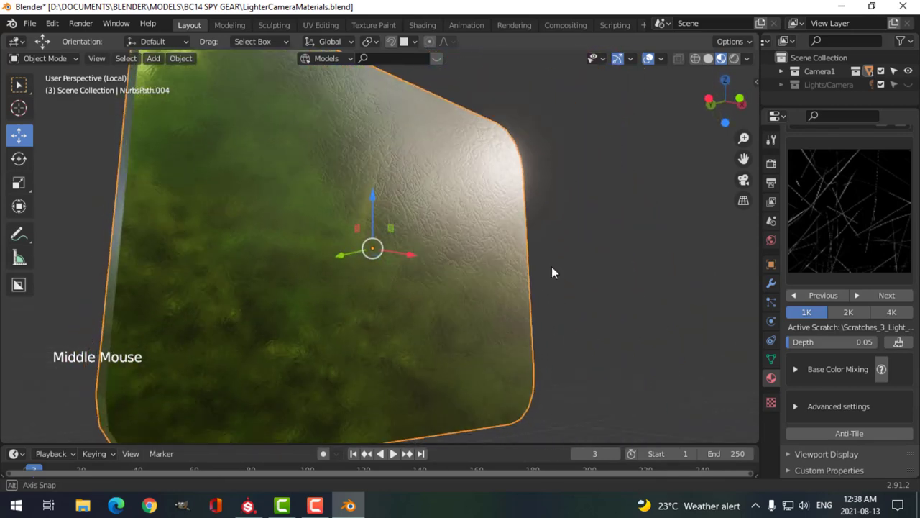
{"action": "scroll", "scroll_direction": "up", "scroll_amount": 3}
{"action": "scroll", "scroll_direction": "down", "scroll_amount": 3}
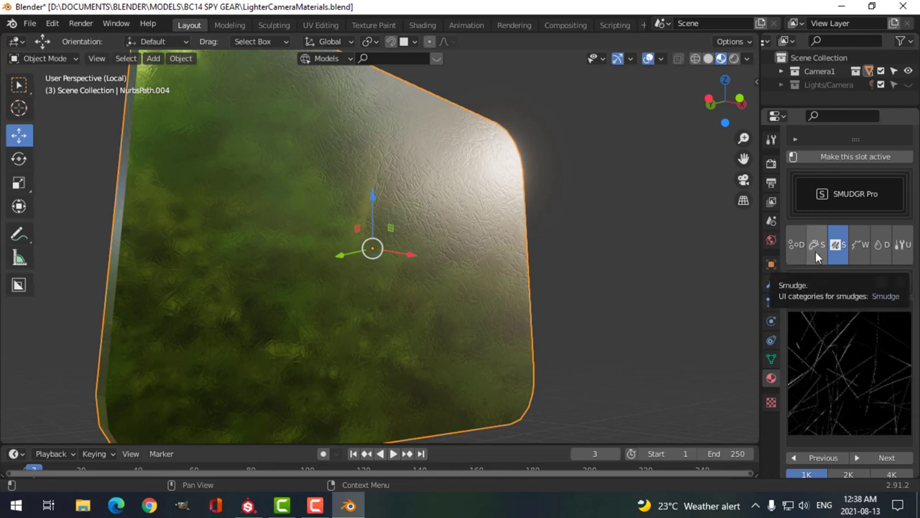
Add a Smudges layer to the viewfinder glass from the SMUDGR Smudge category
{"action": "left_click", "coordinate": [820, 256]}
{"action": "scroll", "scroll_direction": "down", "scroll_amount": 3}
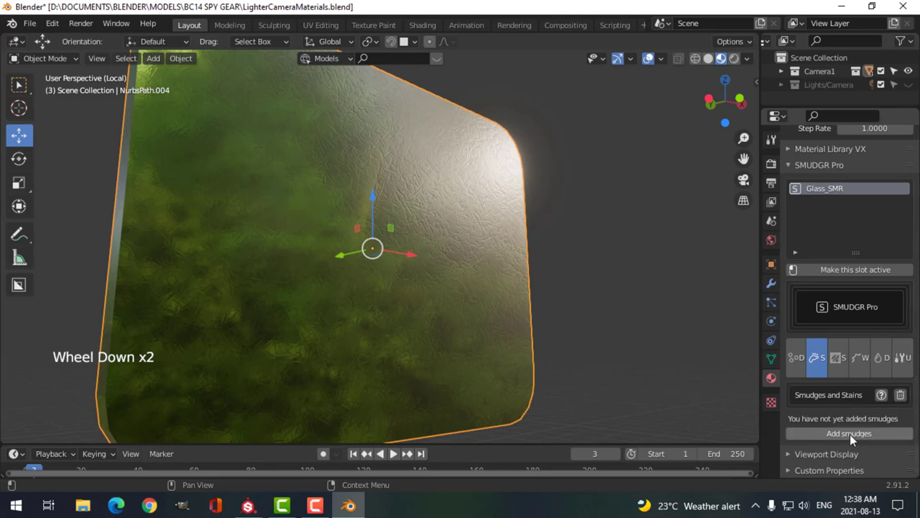
{"action": "left_click", "coordinate": [856, 439]}
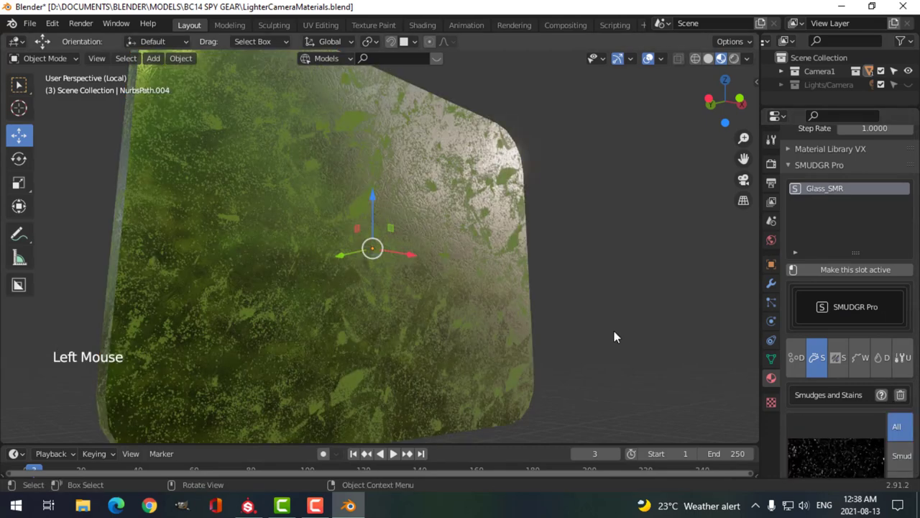
{"action": "scroll", "scroll_direction": "down", "scroll_amount": 3}
{"action": "middle_click", "coordinate": [549, 318]}
{"action": "scroll", "scroll_direction": "down", "scroll_amount": 3}
Adjust the smudge Roughness, settling on 0.8, while checking the glass from several angles
{"action": "left_click", "coordinate": [843, 233]}
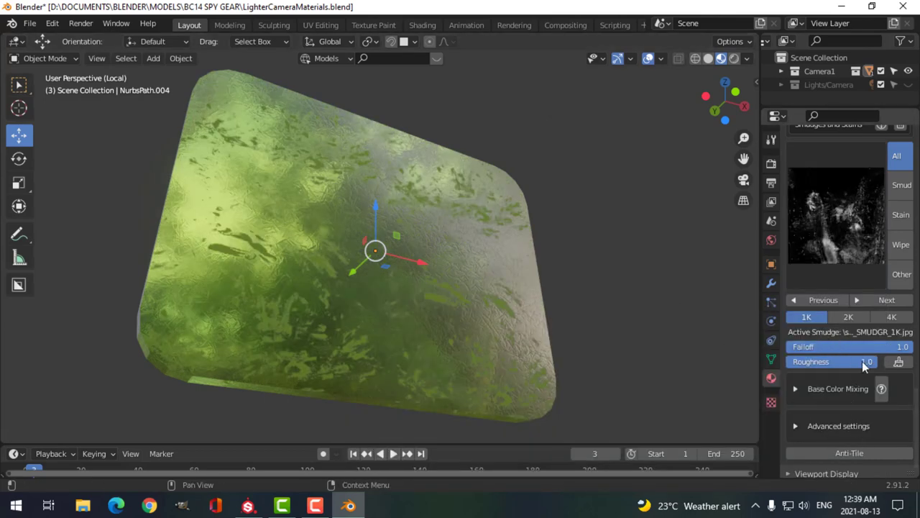
{"action": "left_click", "coordinate": [871, 368]}
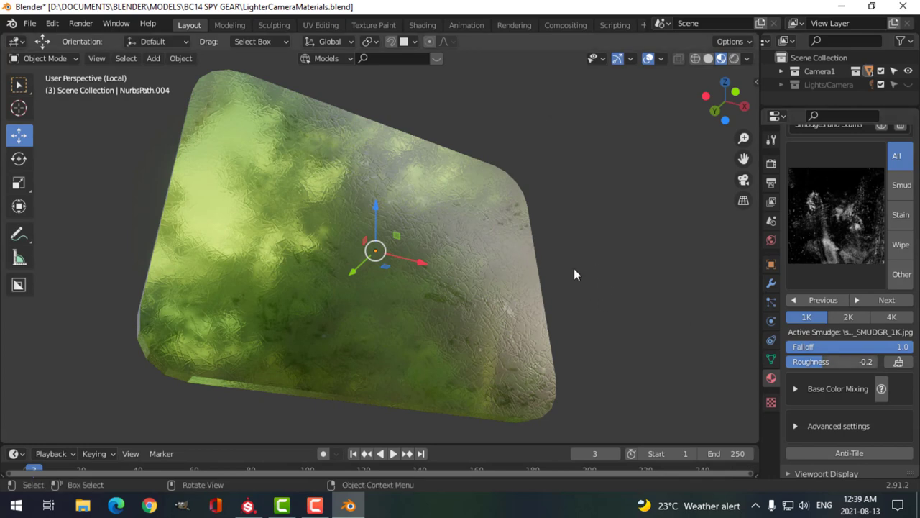
{"action": "left_click", "coordinate": [570, 273]}
{"action": "middle_click", "coordinate": [591, 268]}
{"action": "left_click", "coordinate": [551, 273]}
{"action": "middle_click", "coordinate": [598, 275]}
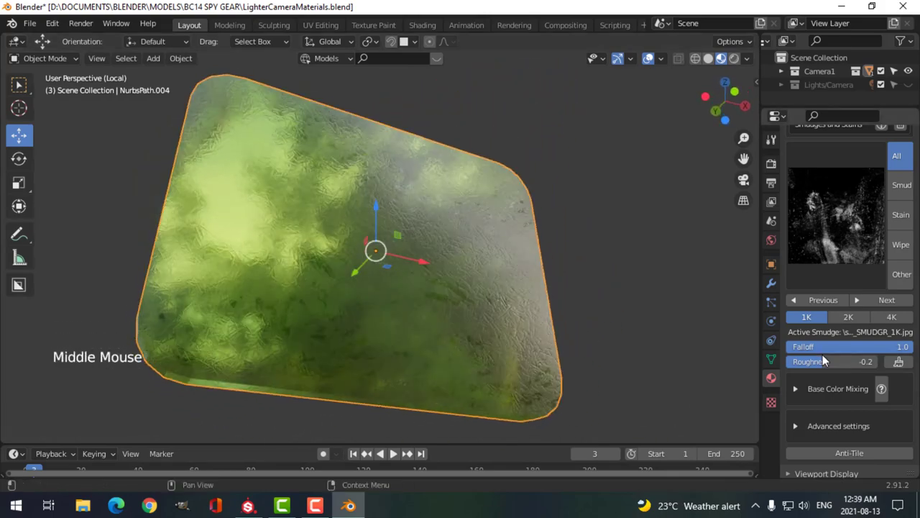
{"action": "left_click", "coordinate": [830, 365]}
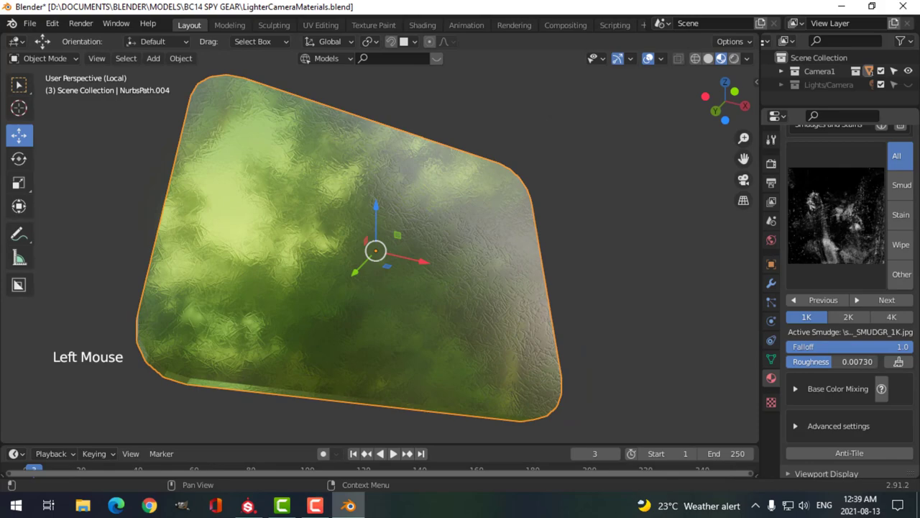
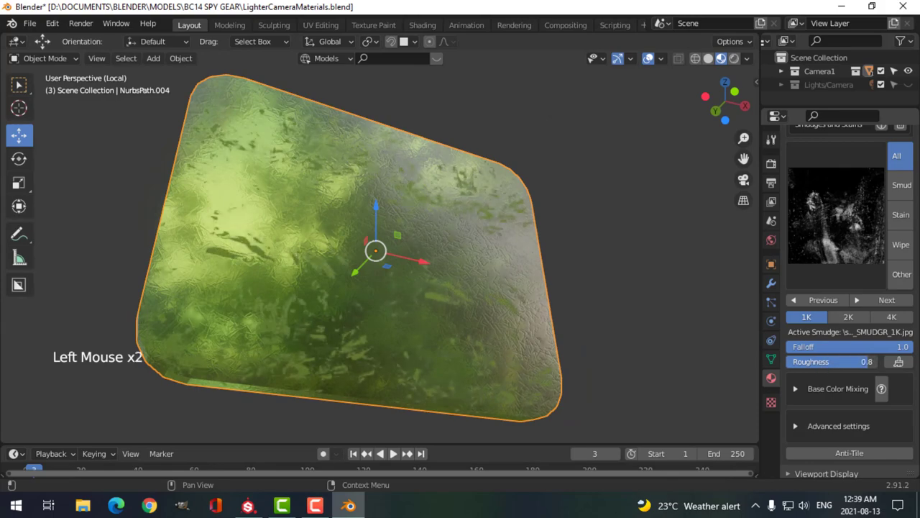
{"action": "left_click", "coordinate": [595, 251]}
{"action": "left_click", "coordinate": [574, 257]}
{"action": "middle_click", "coordinate": [583, 277]}
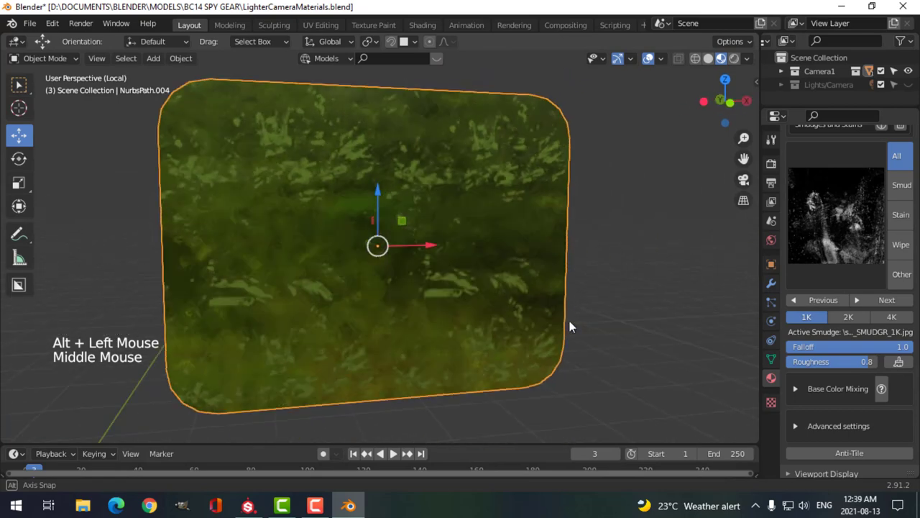
Leave local view to bring the whole lighter camera back into view
{"action": "scroll", "scroll_direction": "down", "scroll_amount": 3}
{"action": "key", "text": "alt+a"}
{"action": "middle_click", "coordinate": [465, 200]}
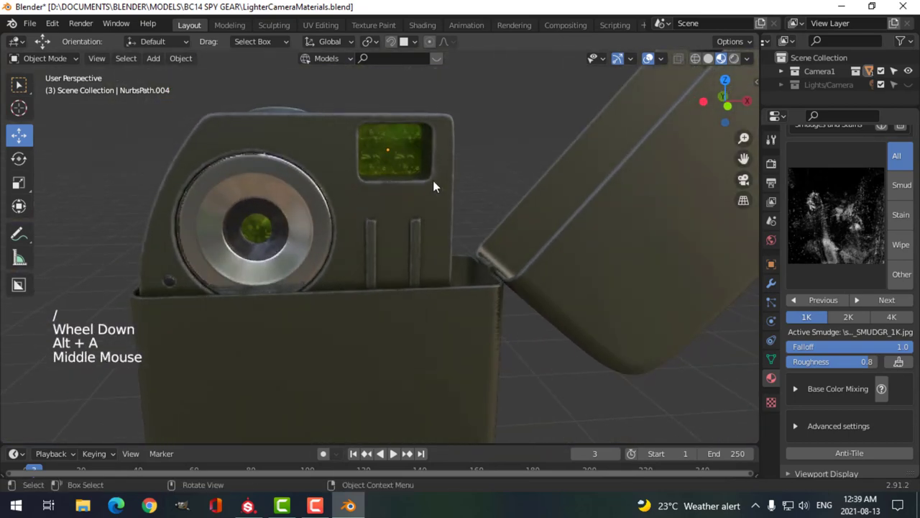
Give the viewfinder glass the next smudge pattern in the SMUDGR browser
{"action": "left_click", "coordinate": [404, 157]}
{"action": "scroll", "scroll_direction": "up", "scroll_amount": 3}
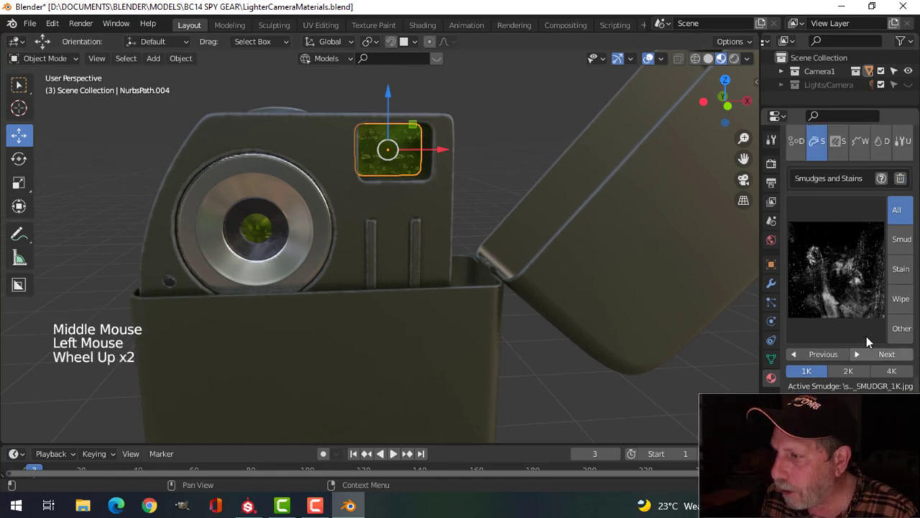
{"action": "left_click", "coordinate": [851, 272]}
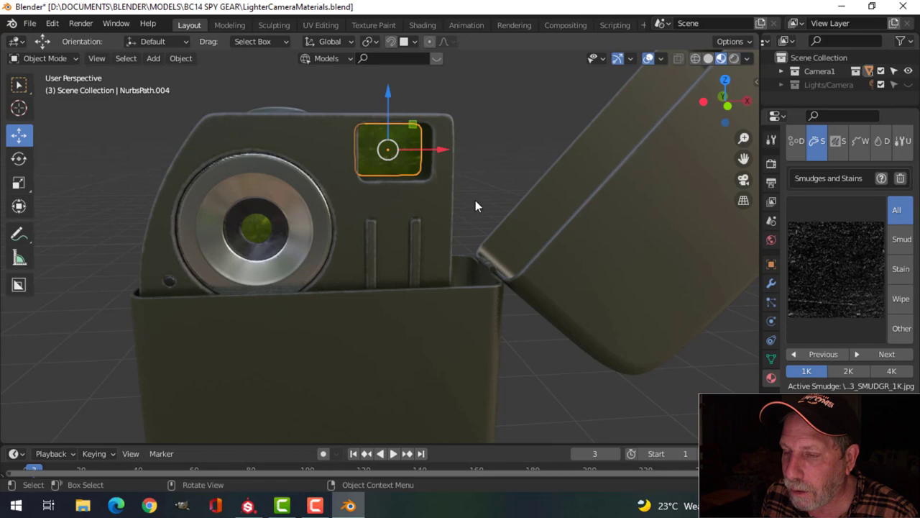
{"action": "middle_click", "coordinate": [489, 252]}
{"action": "middle_click", "coordinate": [466, 245]}
{"action": "key", "text": "alt+a"}
Orbit to the back, select the rear lens glass and confirm it shares the Glass_SMR material
{"action": "middle_click", "coordinate": [490, 224]}
{"action": "middle_click", "coordinate": [498, 301]}
{"action": "left_click", "coordinate": [487, 235]}
{"action": "middle_click", "coordinate": [615, 283]}
{"action": "scroll", "scroll_direction": "up", "scroll_amount": 3}
{"action": "scroll", "scroll_direction": "up", "scroll_amount": 3}
{"action": "left_click", "coordinate": [796, 212]}
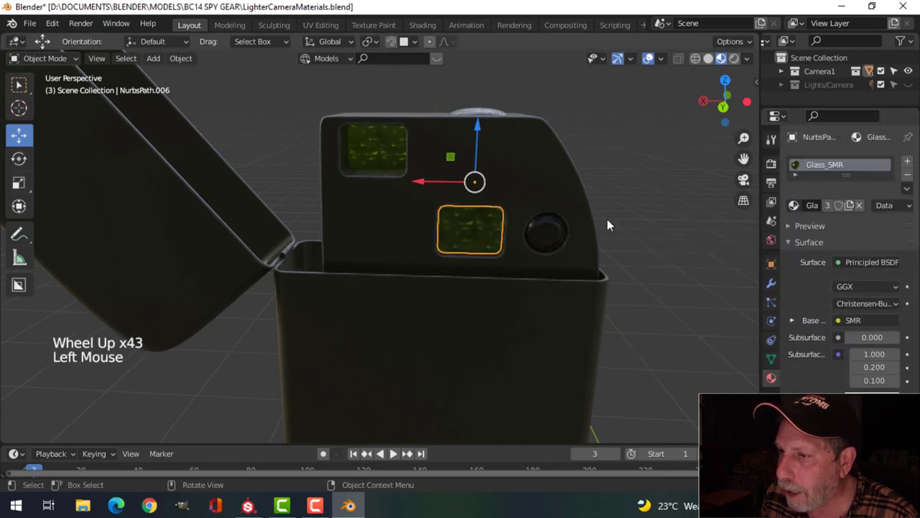
{"action": "key", "text": "alt+a"}
{"action": "middle_click", "coordinate": [613, 242]}
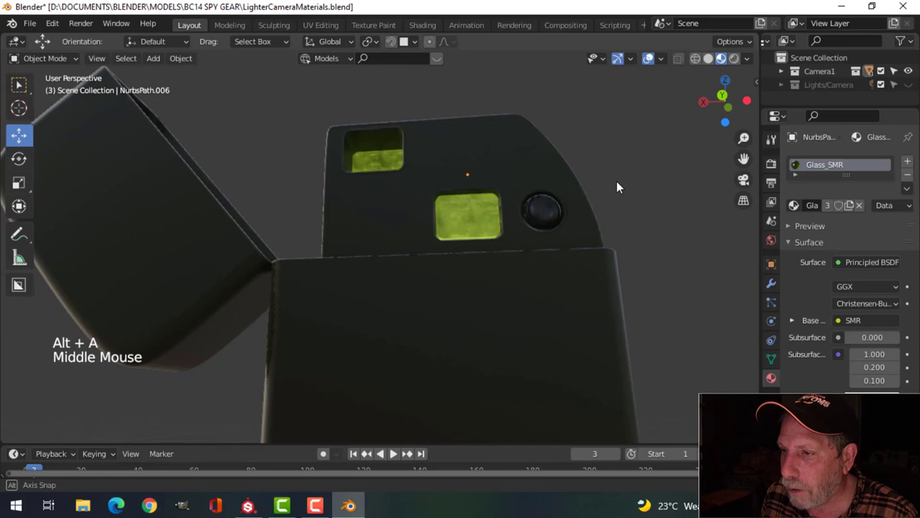
{"action": "scroll", "scroll_direction": "up", "scroll_amount": 3}
{"action": "left_click", "coordinate": [543, 229]}
Save the lighter-camera file and orbit back around the model
{"action": "scroll", "scroll_direction": "down", "scroll_amount": 3}
{"action": "key", "text": "ctrl+s"}
{"action": "middle_click", "coordinate": [466, 254]}
{"action": "middle_click", "coordinate": [484, 239]}
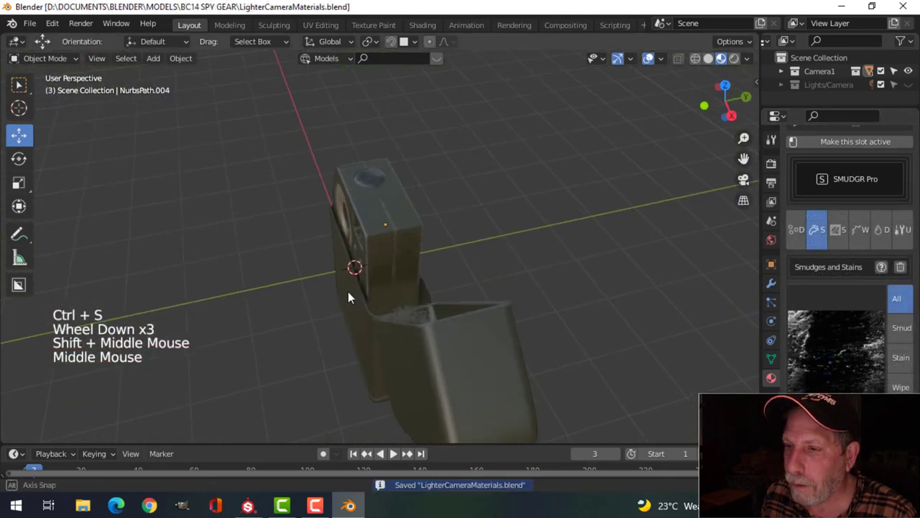